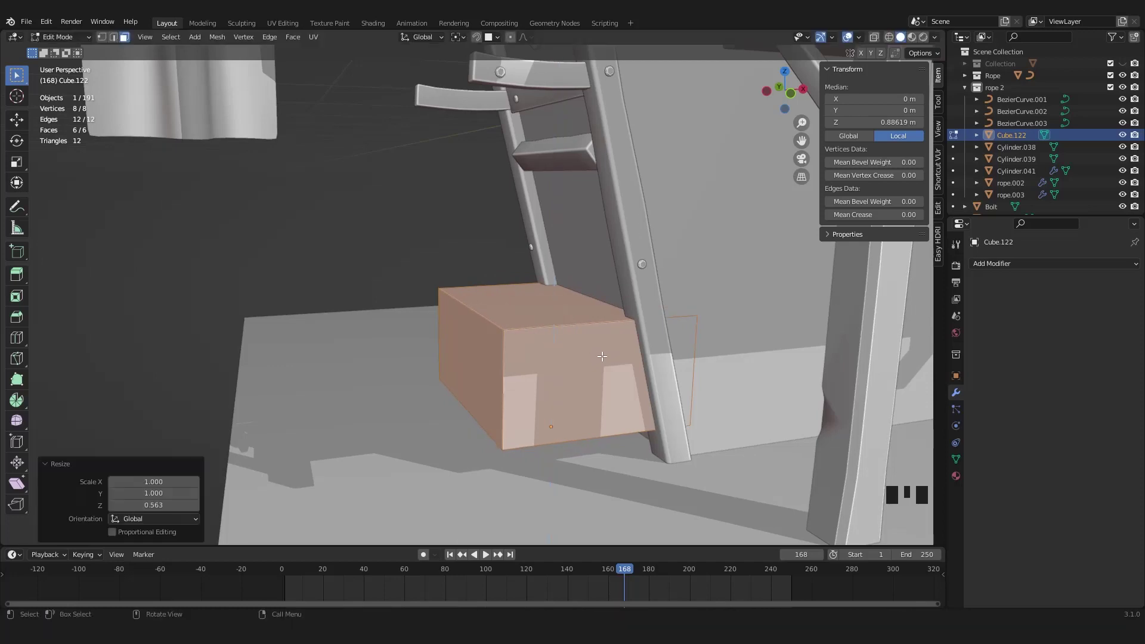
Step: Raise the box's top back edge along Z to form a steep sloping top
{"action": "key", "text": "g"}
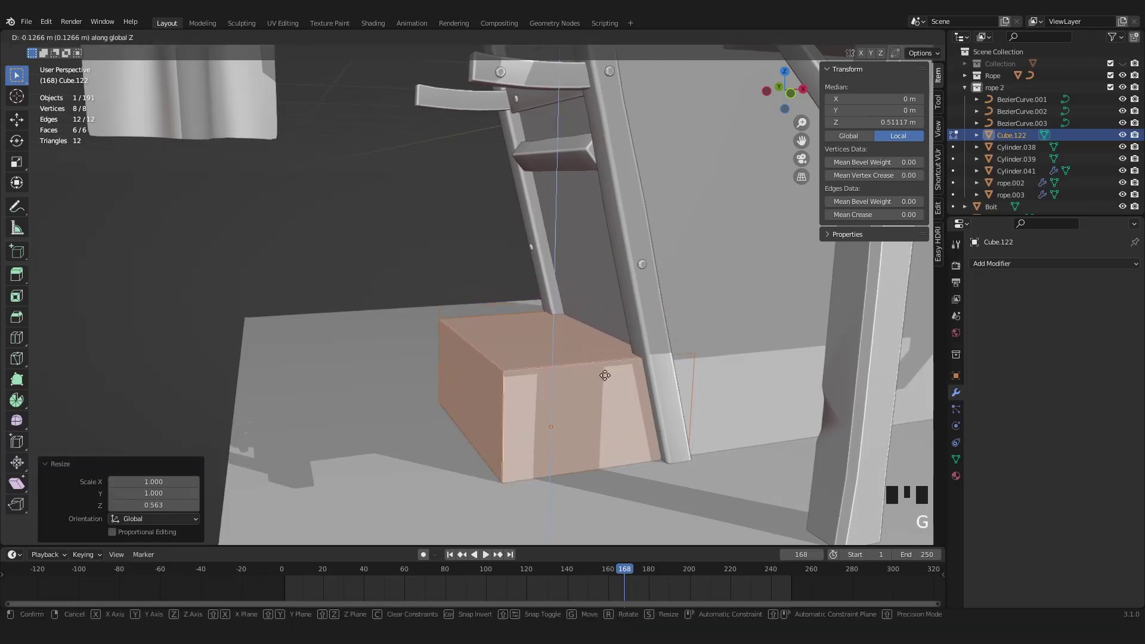
{"action": "key", "text": "z"}
{"action": "left_click", "coordinate": [662, 337]}
{"action": "key", "text": "2"}
{"action": "left_click", "coordinate": [662, 337]}
{"action": "key", "text": "z"}
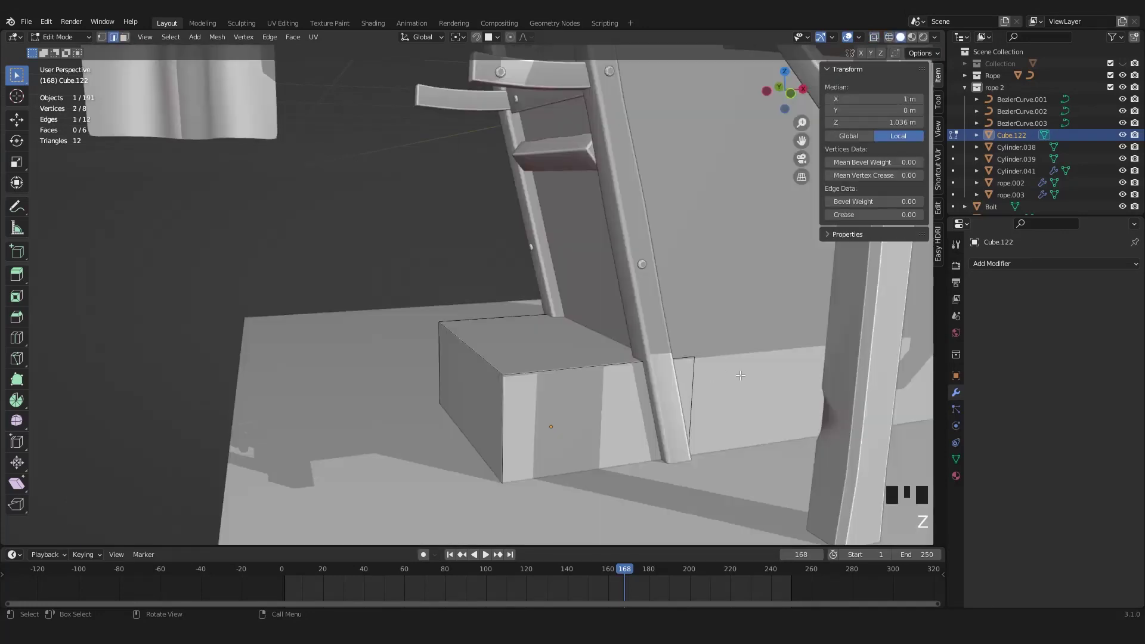
{"action": "key", "text": "g"}
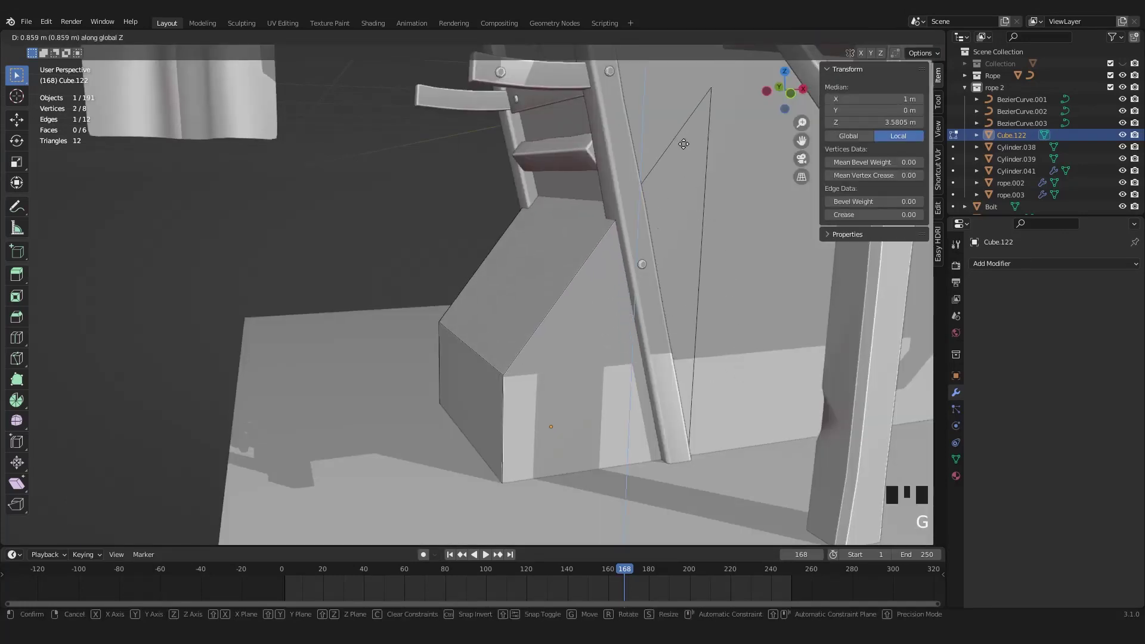
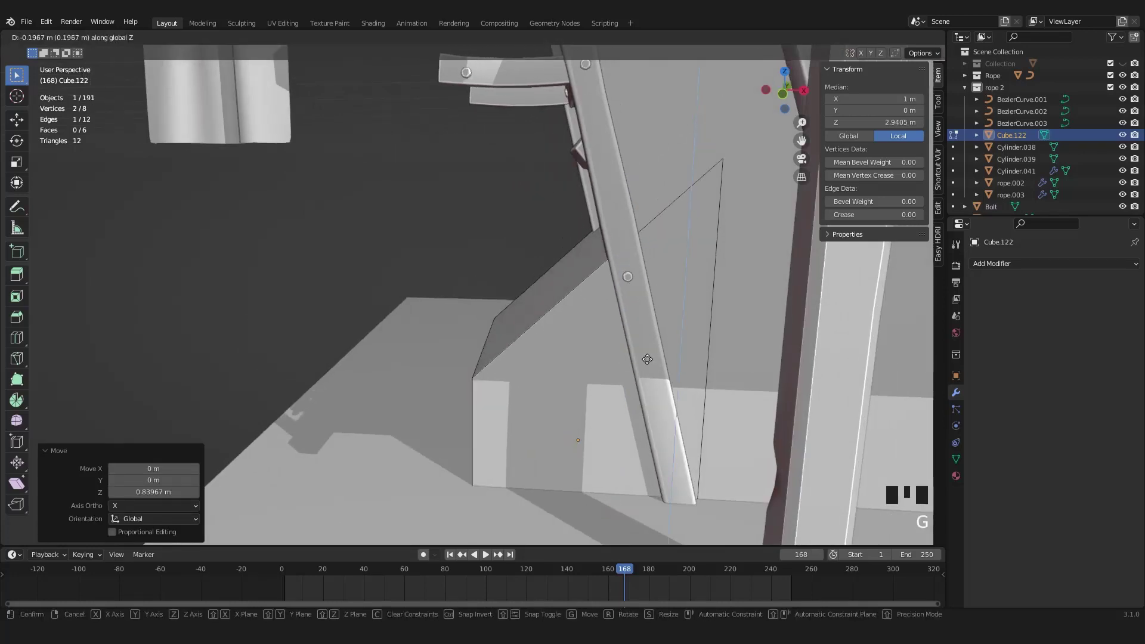
Step: Widen the whole wedge block along X and shift it sideways
{"action": "key", "text": "Tab"}
{"action": "key", "text": "Tab"}
{"action": "key", "text": "a"}
{"action": "key", "text": "s"}
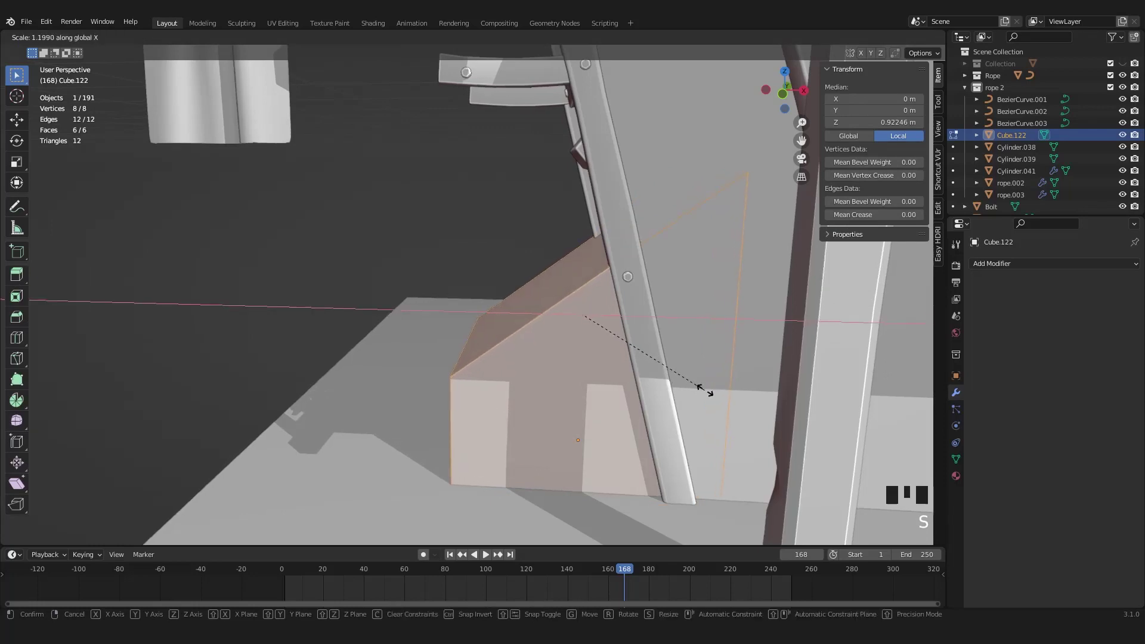
{"action": "key", "text": "g"}
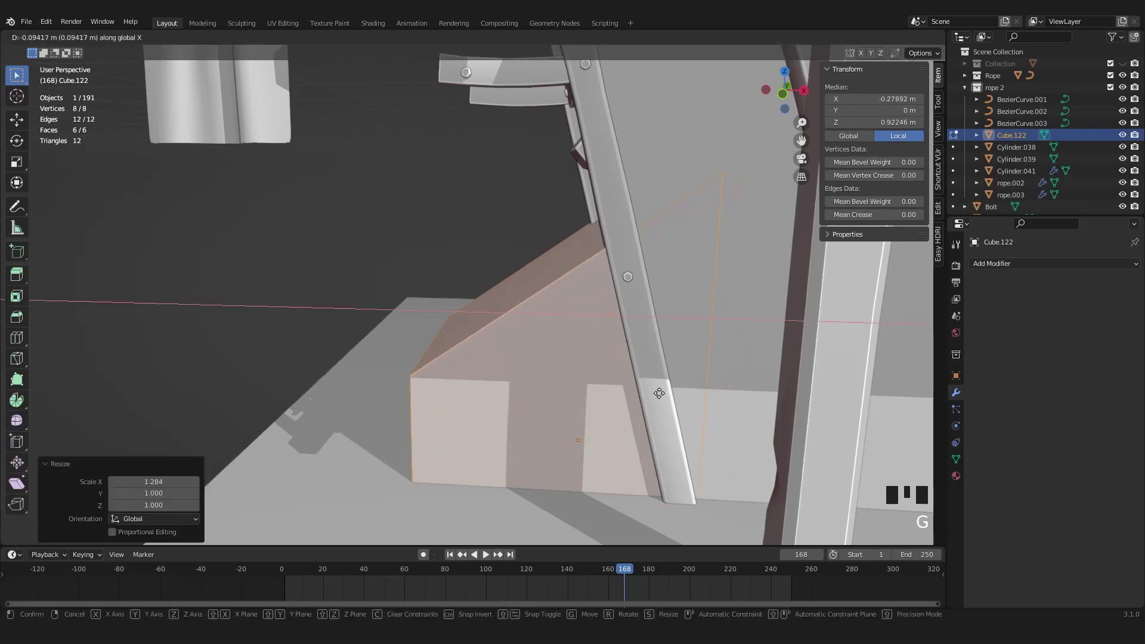
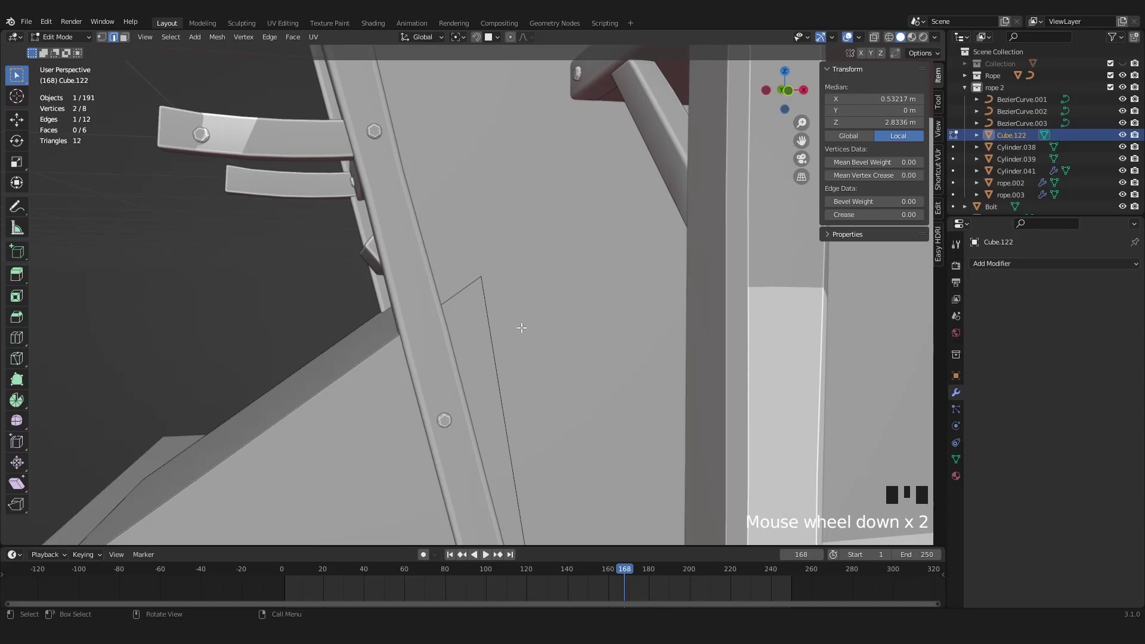
Step: Slide the wedge's upper edge along X toward the house wall, about 0.11 m
{"action": "key", "text": "g"}
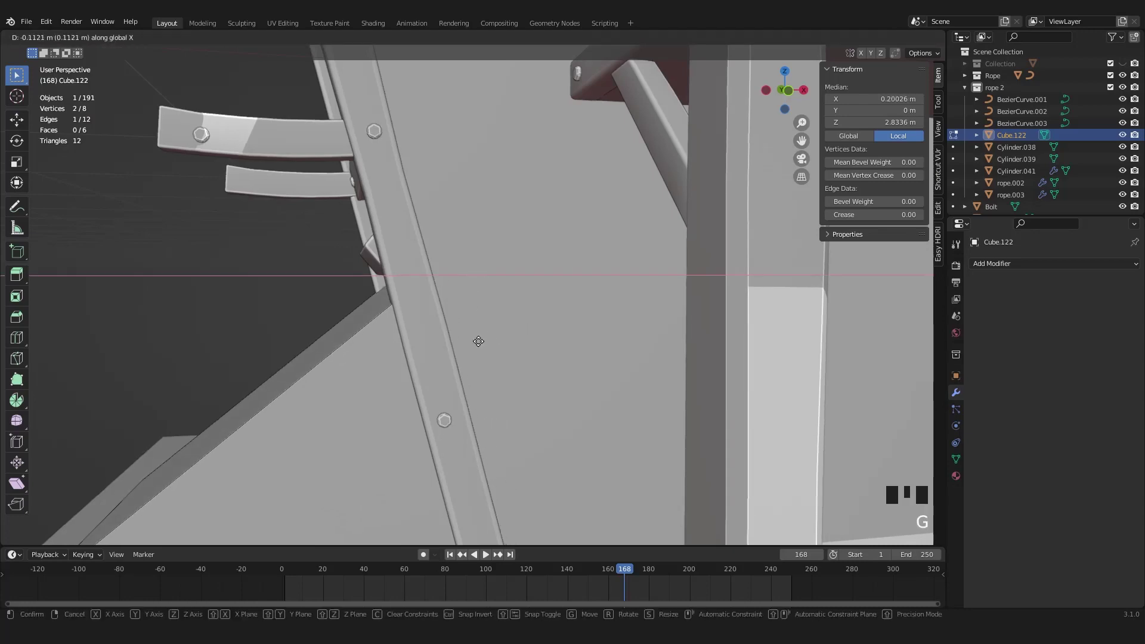
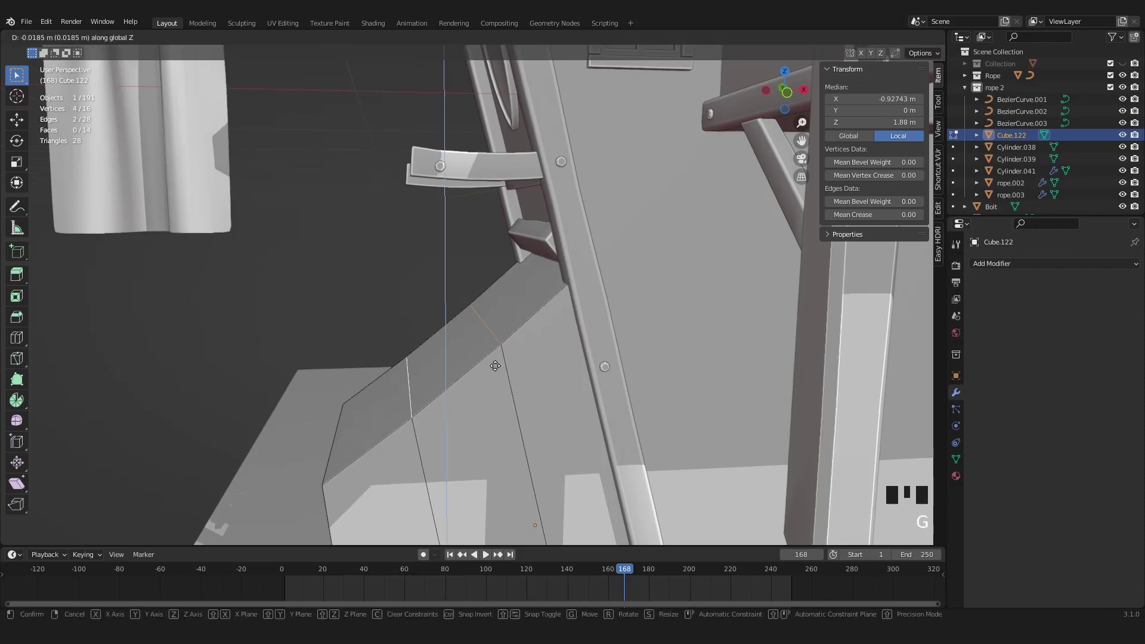
Step: Nudge the new loop-cut edge's height on the sloped face and finish editing the block
{"action": "scroll", "scroll_direction": "down", "scroll_amount": 3}
{"action": "middle_click", "coordinate": [527, 368]}
{"action": "scroll", "scroll_direction": "up", "scroll_amount": 3}
{"action": "left_click_drag", "start_coordinate": [515, 354], "coordinate": [508, 360]}
{"action": "key", "text": "ctrl+z"}
{"action": "key", "text": "g"}
{"action": "key", "text": "Tab"}
Step: Orbit the view to inspect the whole sloped block
{"action": "middle_click", "coordinate": [536, 344]}
{"action": "scroll", "scroll_direction": "down", "scroll_amount": 3}
{"action": "scroll", "scroll_direction": "up", "scroll_amount": 3}
{"action": "middle_click", "coordinate": [545, 326]}
{"action": "scroll", "scroll_direction": "up", "scroll_amount": 3}
{"action": "left_click_drag", "start_coordinate": [556, 281], "coordinate": [539, 292]}
Step: Shape a new cube into a small flat, long plank and add the sloped block to the selection
{"action": "right_click", "coordinate": [539, 291]}
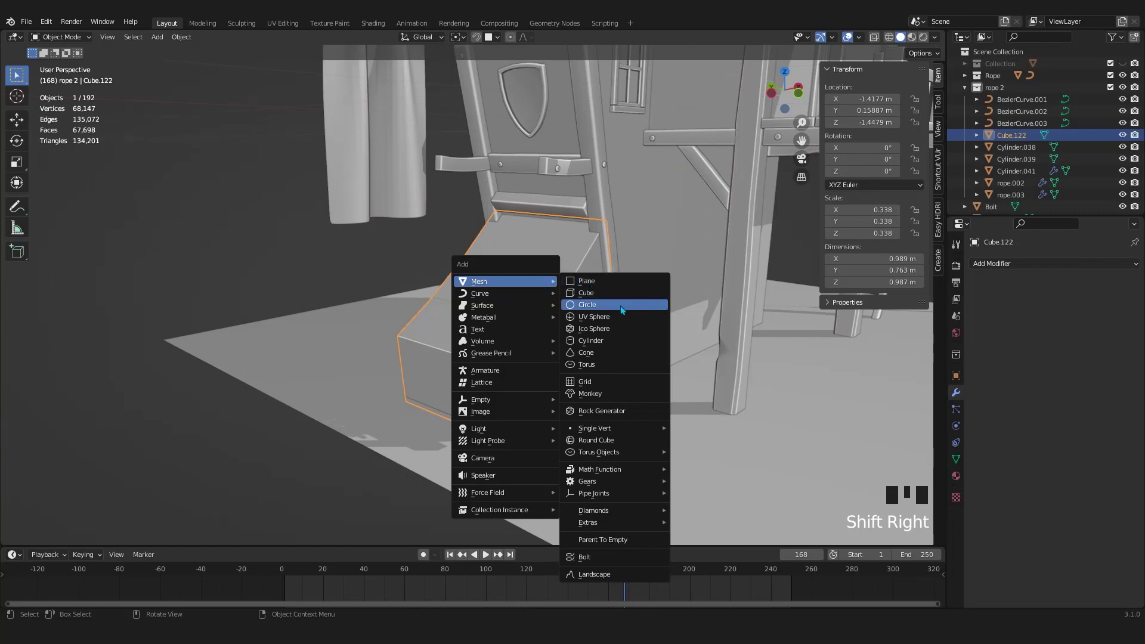
{"action": "key", "text": "s"}
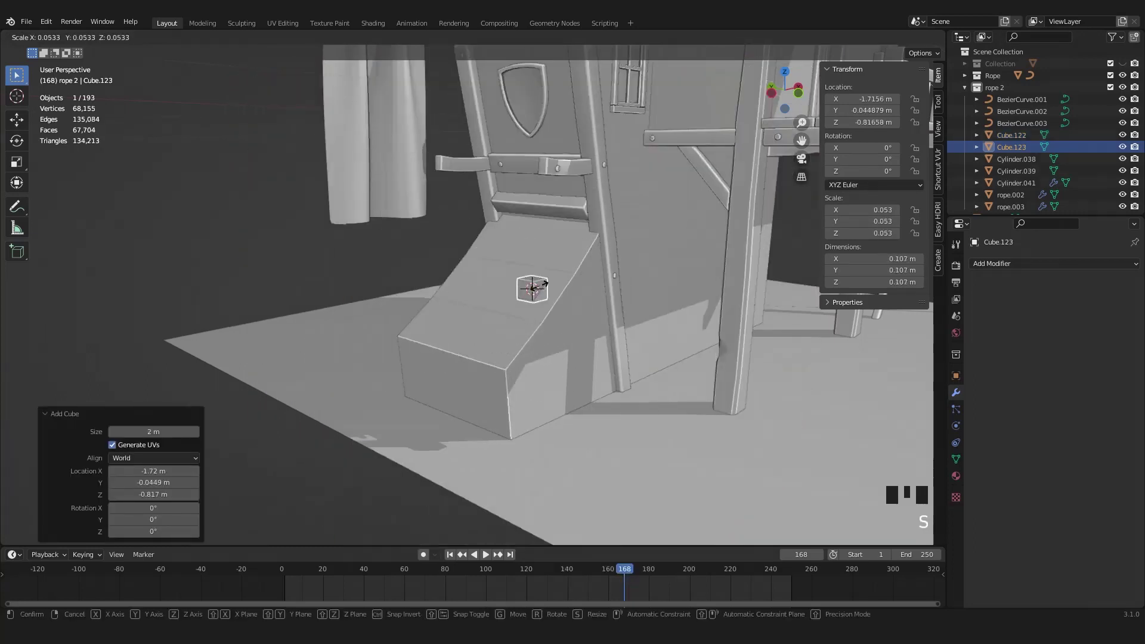
{"action": "key", "text": "s"}
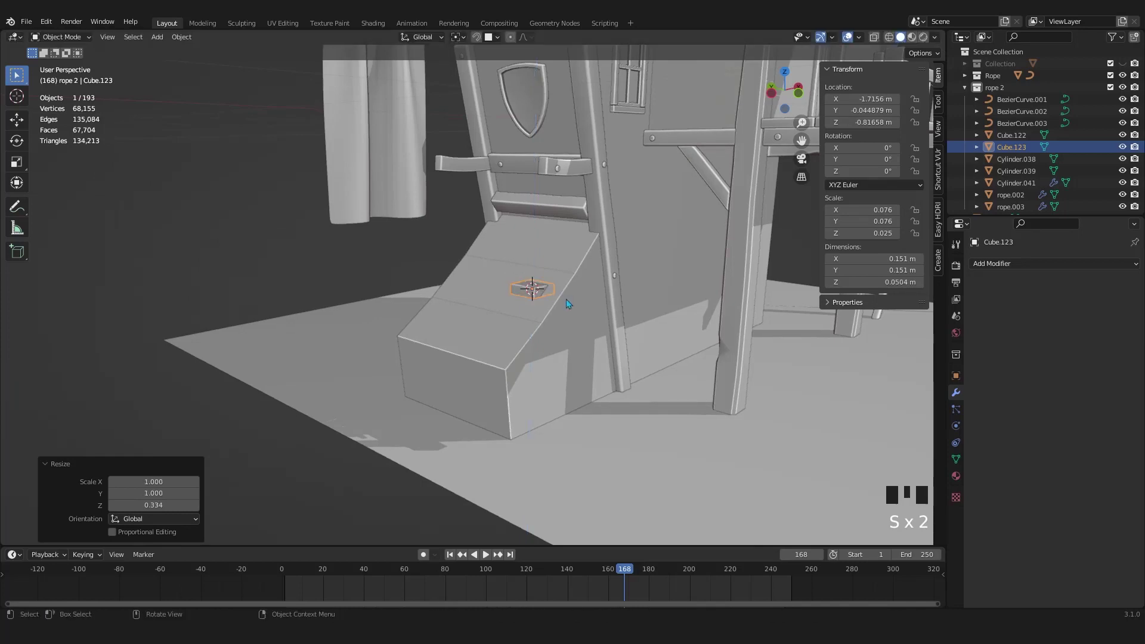
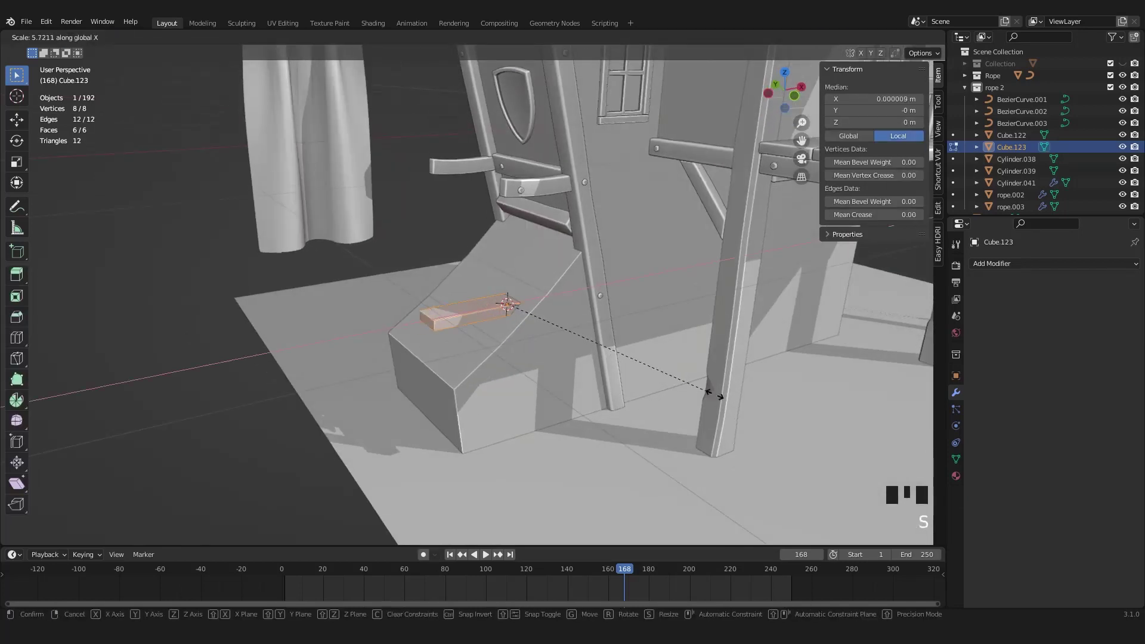
{"action": "key", "text": "KP_3"}
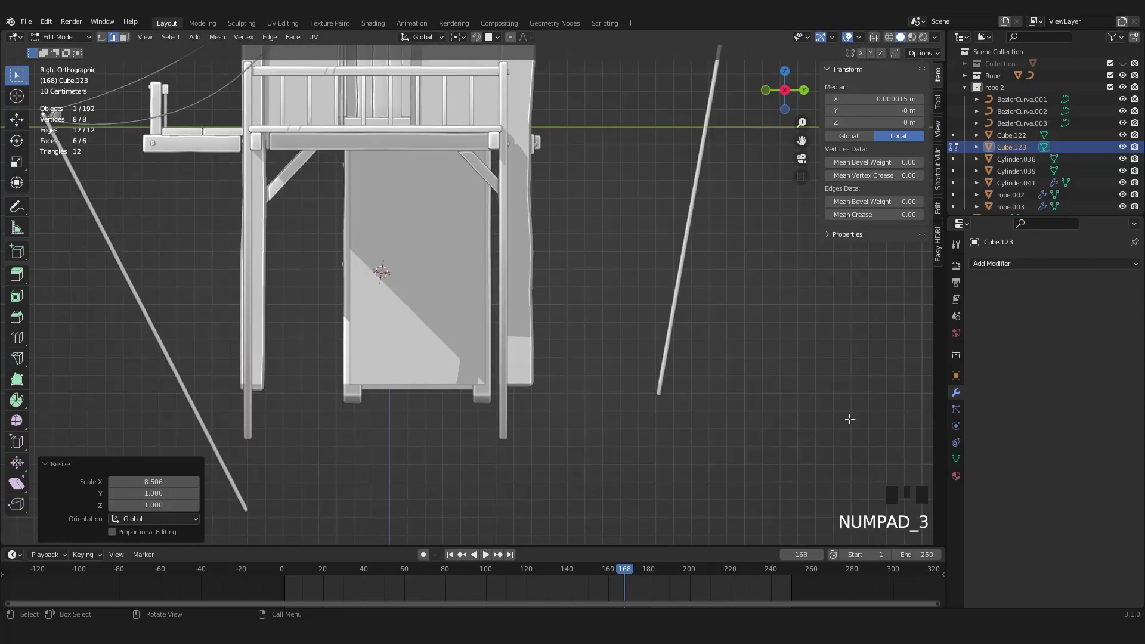
{"action": "key", "text": "Tab"}
{"action": "middle_click", "coordinate": [525, 318]}
{"action": "left_click", "coordinate": [494, 321]}
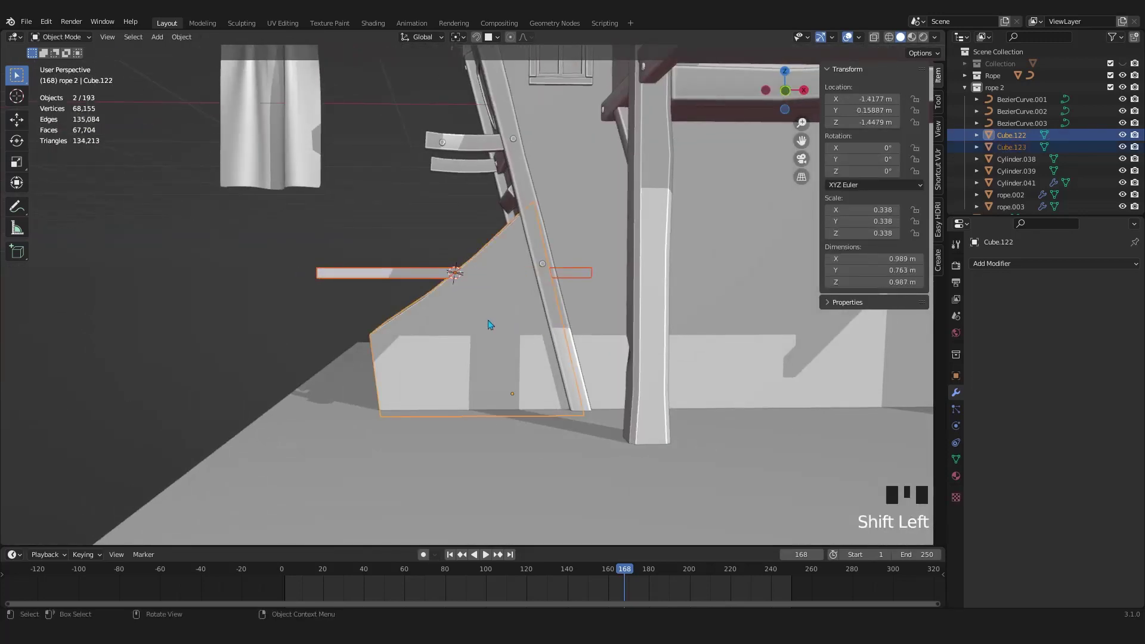
Step: In isolated front view, tilt the plank to follow the block's slope and shorten it along X to fit
{"action": "key", "text": "KP_1"}
{"action": "key", "text": "KP_Divide"}
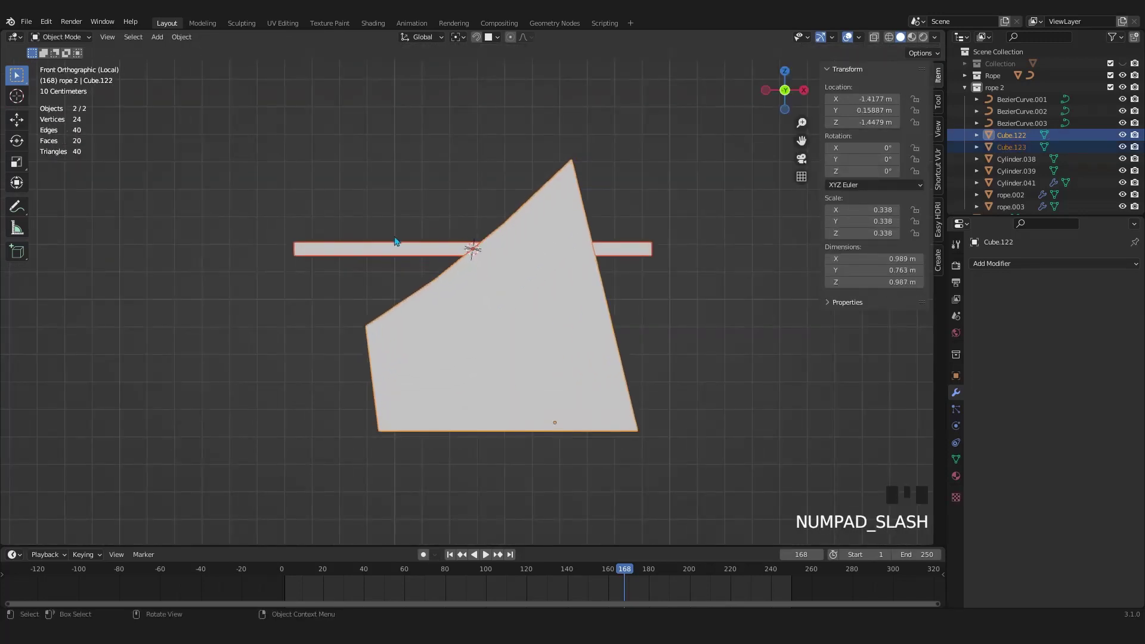
{"action": "left_click", "coordinate": [396, 247]}
{"action": "key", "text": "r"}
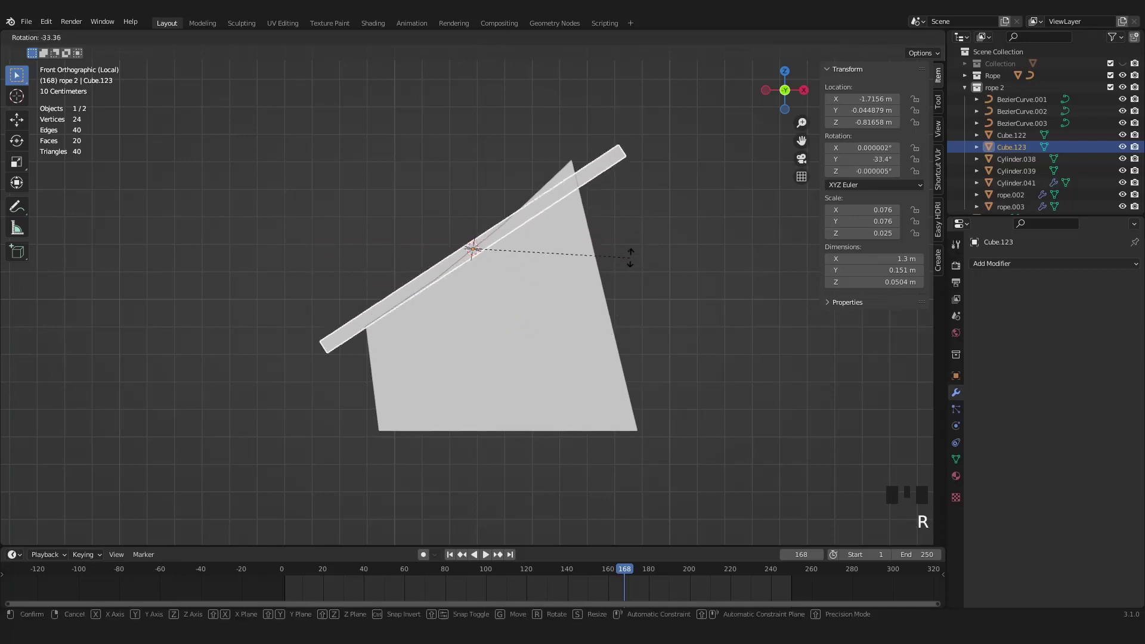
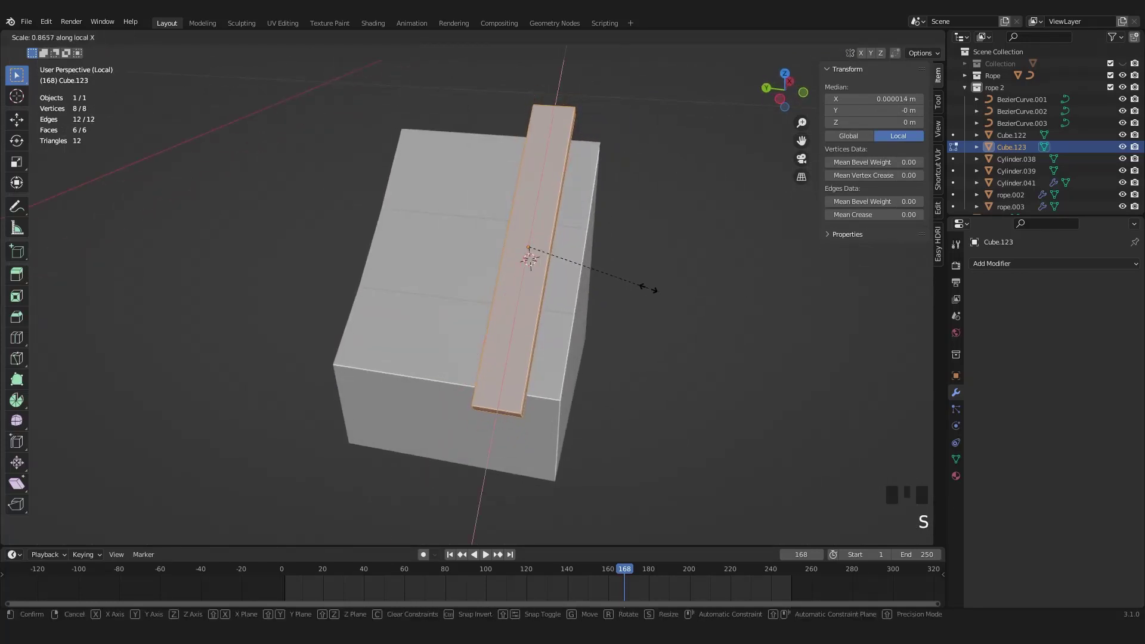
{"action": "key", "text": "KP_1"}
{"action": "key", "text": "s"}
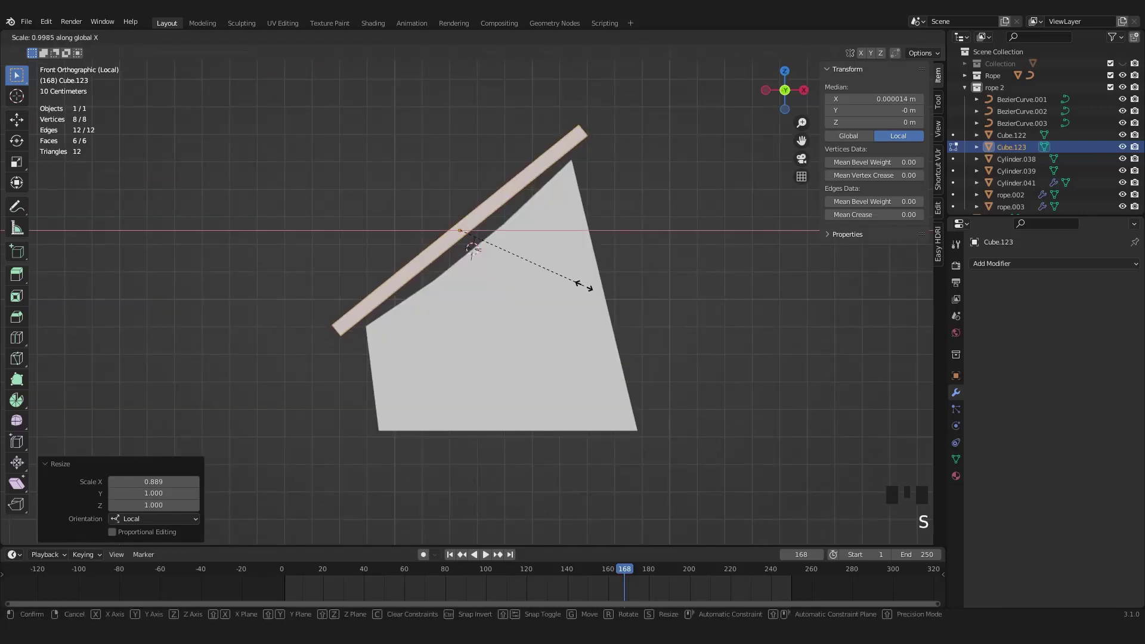
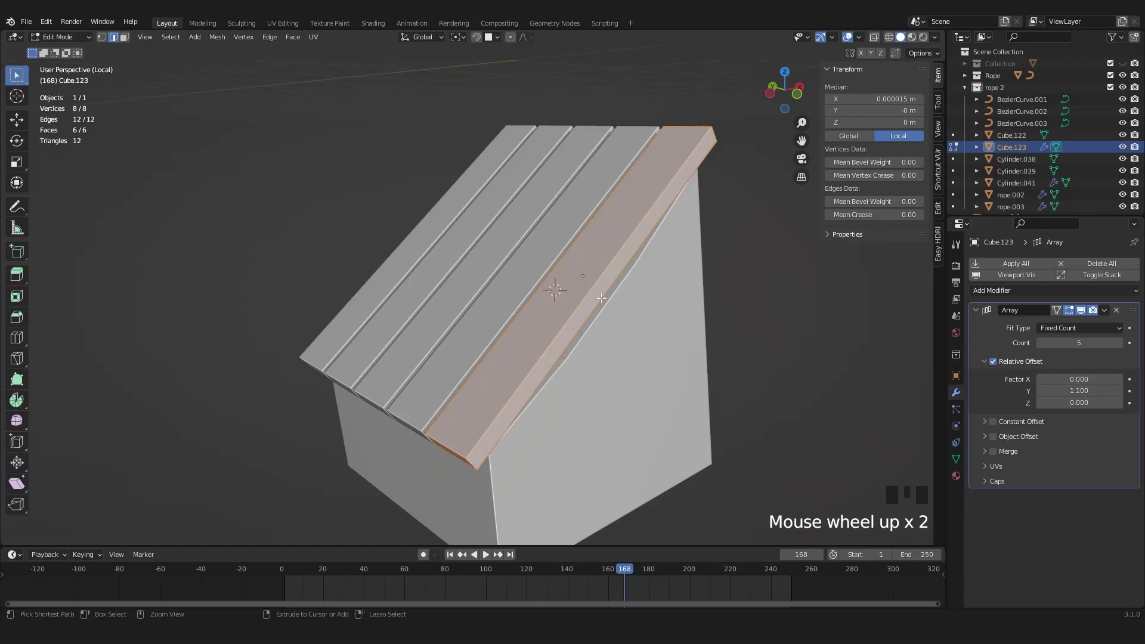
Step: Add a loop cut with five cuts across the plank's length
{"action": "key", "text": "ctrl+r"}
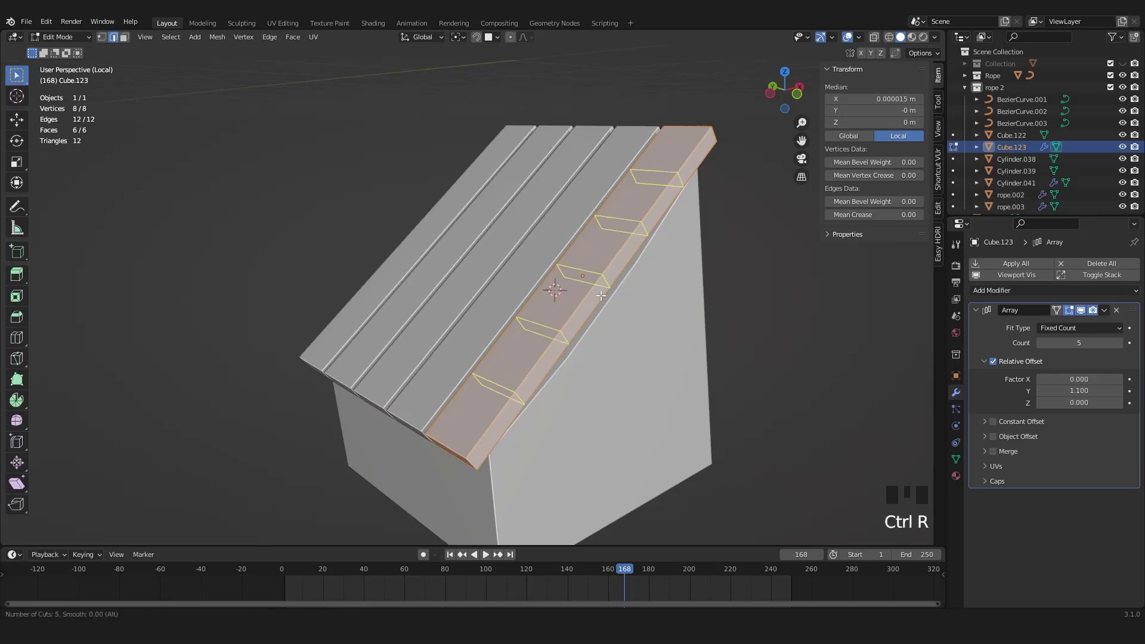
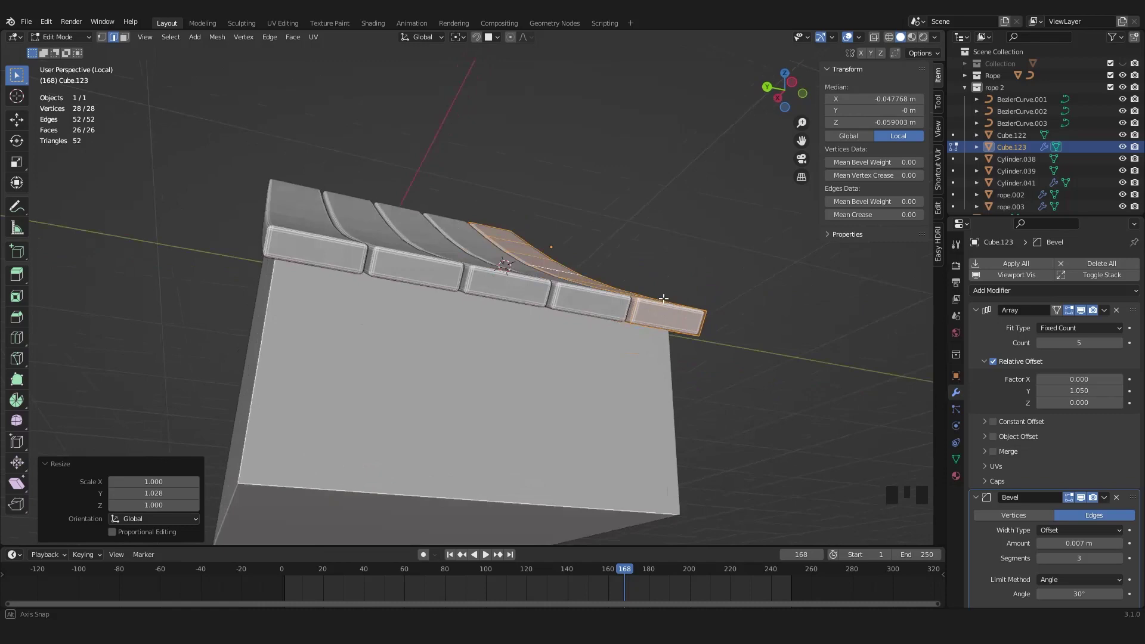
Step: Stretch the plank slightly across its width in Edit Mode and confirm
{"action": "key", "text": "s"}
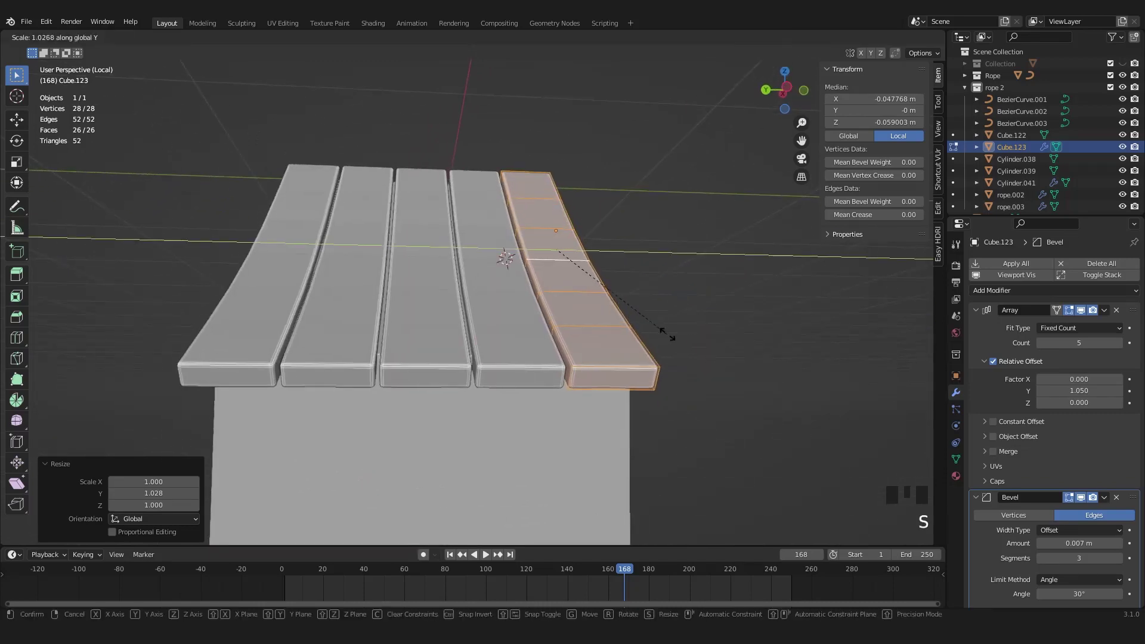
{"action": "key", "text": "Tab"}
{"action": "middle_click", "coordinate": [594, 365]}
{"action": "scroll", "scroll_direction": "down", "scroll_amount": 3}
{"action": "middle_click", "coordinate": [533, 348]}
{"action": "scroll", "scroll_direction": "up", "scroll_amount": 3}
{"action": "left_click_drag", "start_coordinate": [575, 327], "coordinate": [489, 327]}
Step: Leave local view and orbit around to the house corner beams
{"action": "key", "text": "KP_Divide"}
{"action": "middle_click", "coordinate": [501, 332]}
{"action": "scroll", "scroll_direction": "up", "scroll_amount": 3}
{"action": "scroll", "scroll_direction": "down", "scroll_amount": 3}
{"action": "middle_click", "coordinate": [475, 369]}
{"action": "scroll", "scroll_direction": "up", "scroll_amount": 3}
{"action": "scroll", "scroll_direction": "up", "scroll_amount": 3}
{"action": "left_click_drag", "start_coordinate": [454, 415], "coordinate": [442, 380]}
{"action": "scroll", "scroll_direction": "down", "scroll_amount": 3}
{"action": "middle_click", "coordinate": [575, 347]}
{"action": "scroll", "scroll_direction": "up", "scroll_amount": 3}
{"action": "left_click_drag", "start_coordinate": [486, 342], "coordinate": [514, 349]}
Step: Duplicate a corner beam piece and place the copy at the lower house
{"action": "left_click", "coordinate": [513, 349]}
{"action": "scroll", "scroll_direction": "down", "scroll_amount": 3}
{"action": "middle_click", "coordinate": [530, 309]}
{"action": "middle_click", "coordinate": [545, 295]}
{"action": "key", "text": "shift+d"}
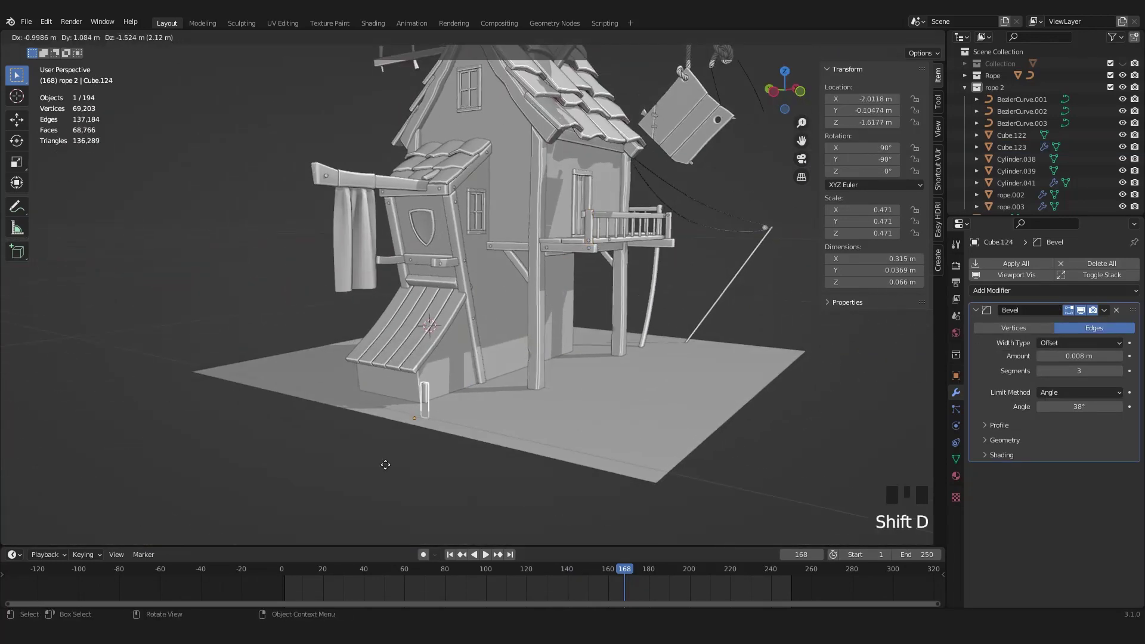
{"action": "key", "text": "KP_Decimal"}
Step: Widen and heighten the copied beam, tilt it to lean with the wall and move it into the wall corner
{"action": "scroll", "scroll_direction": "down", "scroll_amount": 3}
{"action": "middle_click", "coordinate": [476, 370]}
{"action": "scroll", "scroll_direction": "up", "scroll_amount": 3}
{"action": "key", "text": "Tab"}
{"action": "key", "text": "a"}
{"action": "key", "text": "s"}
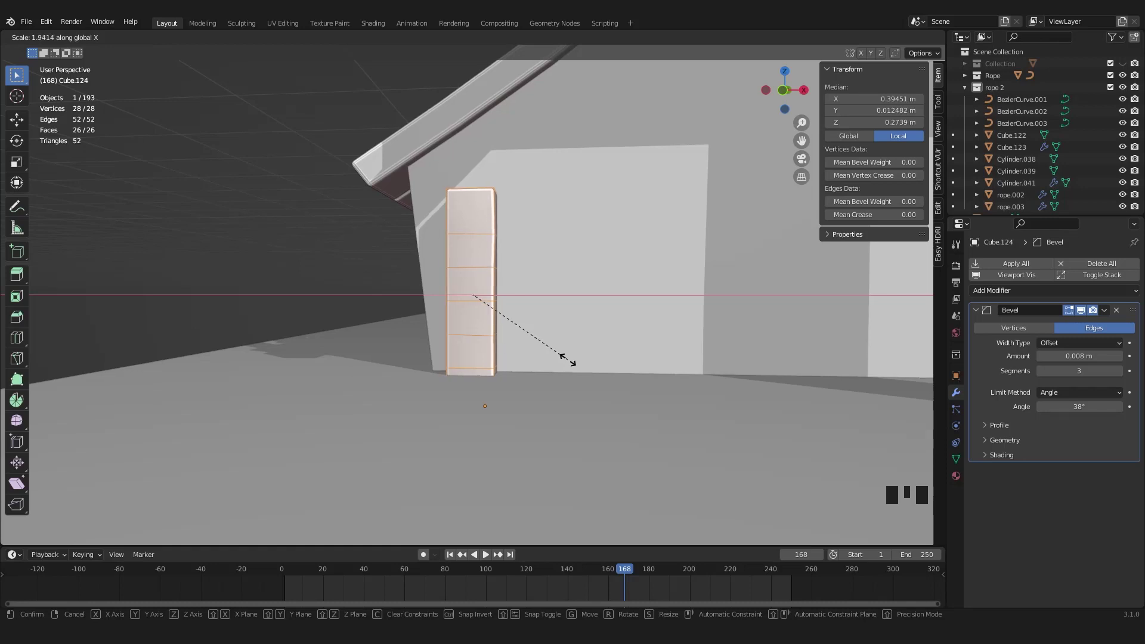
{"action": "key", "text": "s"}
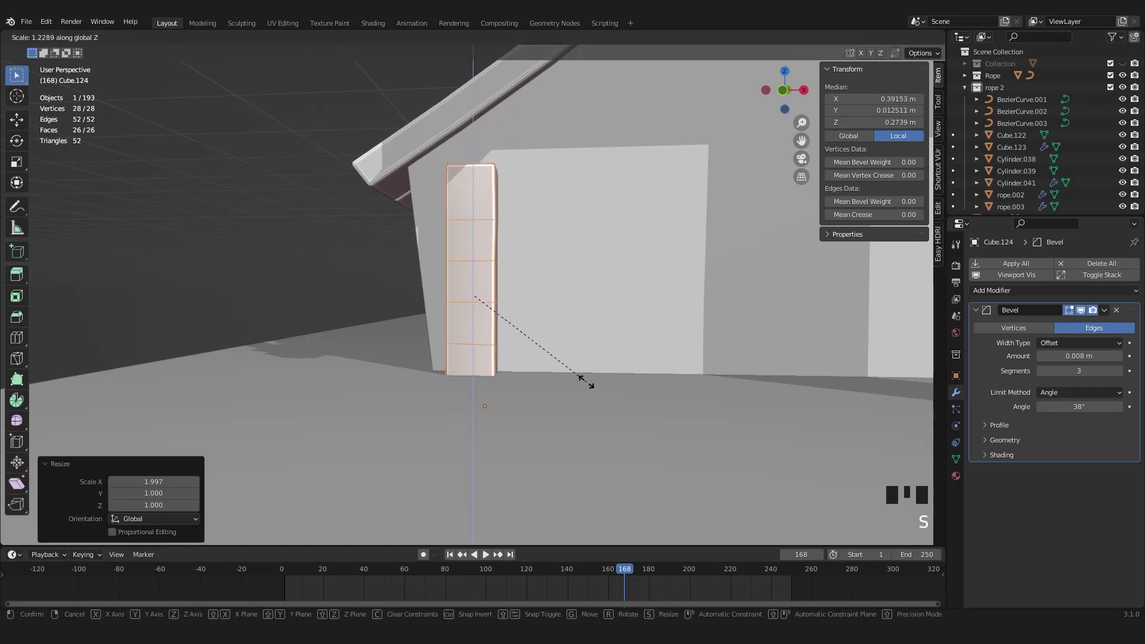
{"action": "key", "text": "r"}
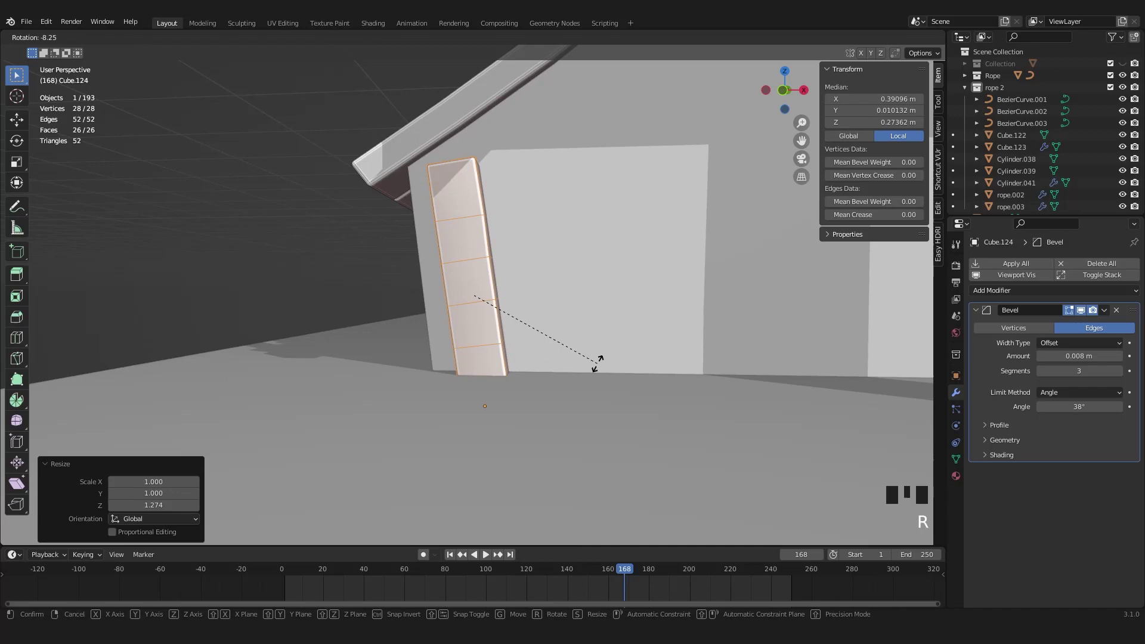
{"action": "key", "text": "g"}
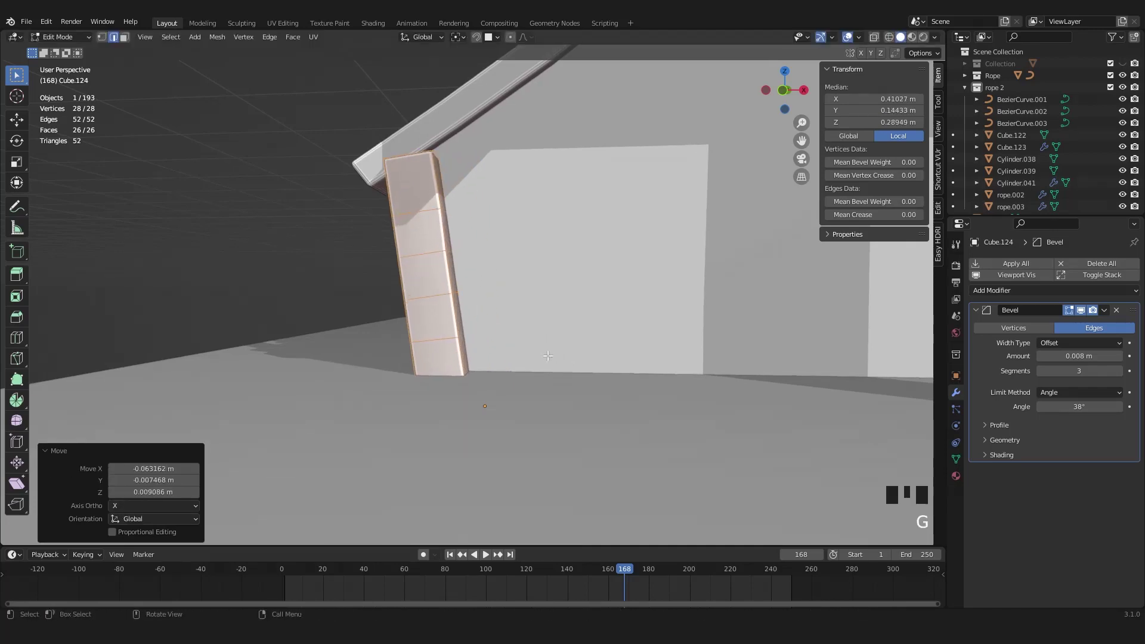
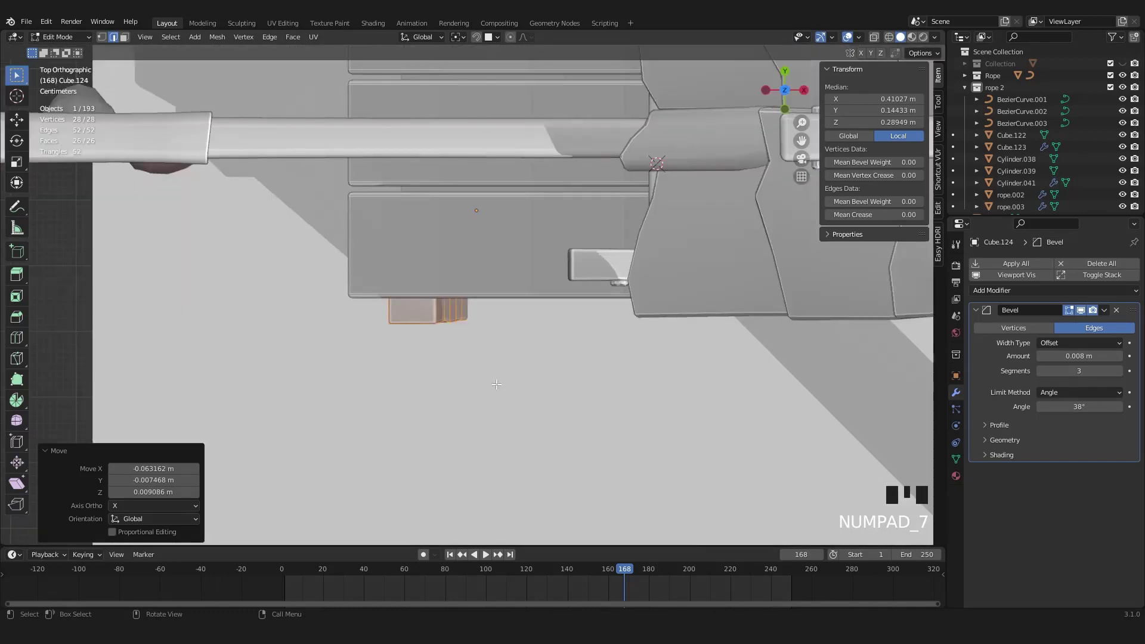
Step: In wireframe, move the plank block to its new height and confirm
{"action": "key", "text": "z"}
{"action": "key", "text": "g"}
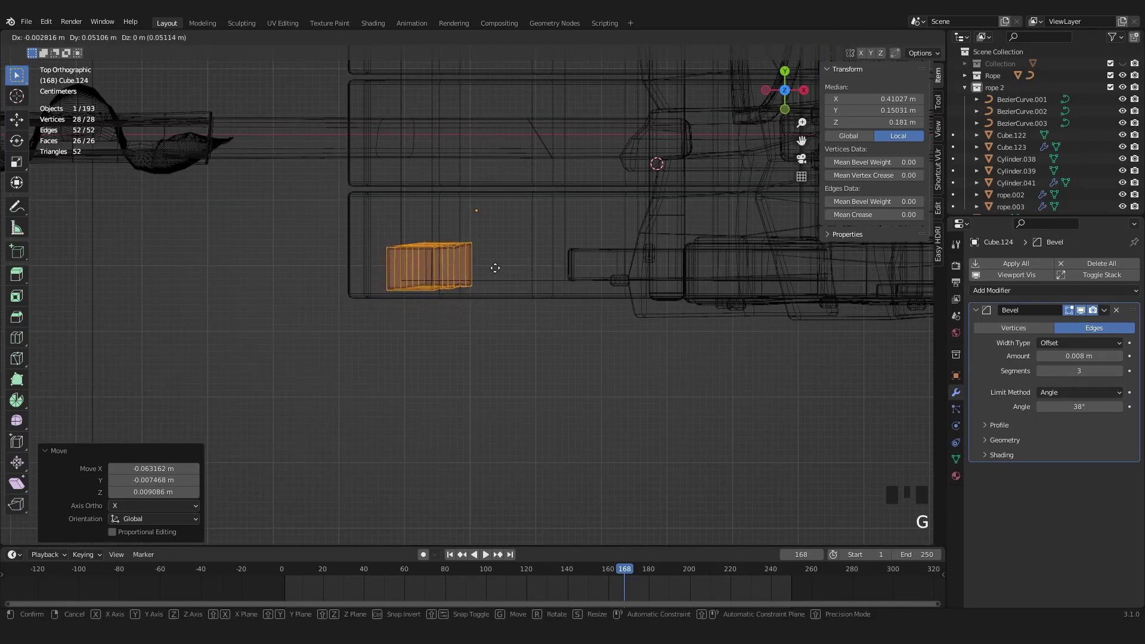
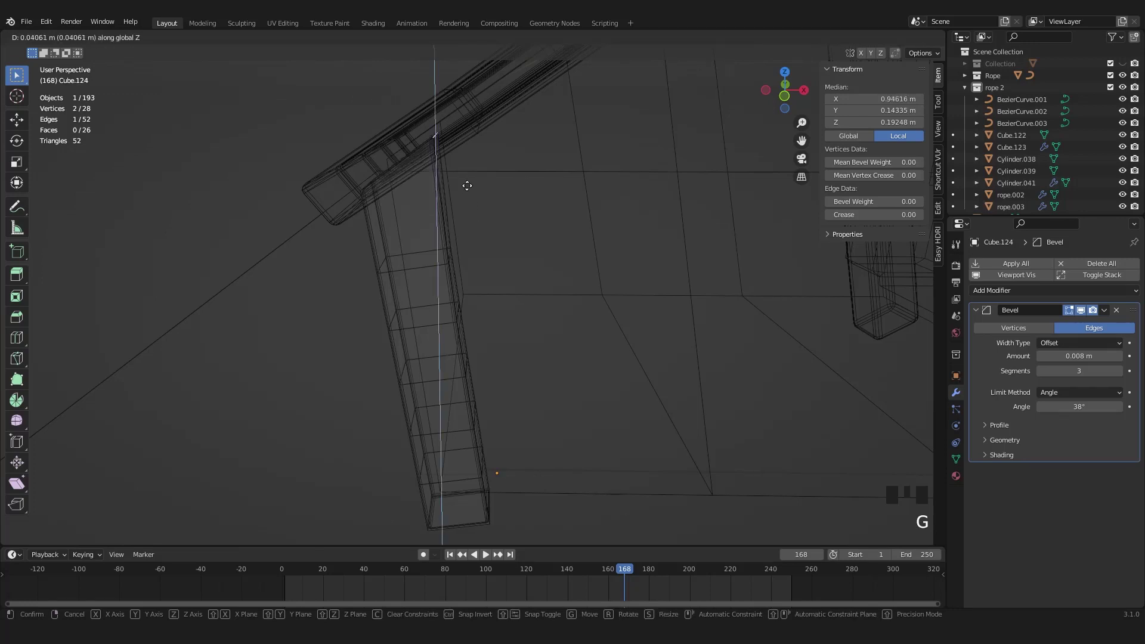
{"action": "key", "text": "Tab"}
{"action": "key", "text": "z"}
{"action": "middle_click", "coordinate": [447, 267]}
{"action": "scroll", "scroll_direction": "down", "scroll_amount": 3}
{"action": "middle_click", "coordinate": [491, 257]}
{"action": "scroll", "scroll_direction": "up", "scroll_amount": 3}
{"action": "left_click_drag", "start_coordinate": [497, 324], "coordinate": [527, 345]}
{"action": "scroll", "scroll_direction": "down", "scroll_amount": 3}
{"action": "left_click_drag", "start_coordinate": [507, 346], "coordinate": [563, 343]}
{"action": "scroll", "scroll_direction": "down", "scroll_amount": 3}
{"action": "middle_click", "coordinate": [479, 348]}
Step: In top view, slide the block along one axis into place and start lengthening it along Y
{"action": "key", "text": "KP_7"}
{"action": "key", "text": "z"}
{"action": "scroll", "scroll_direction": "up", "scroll_amount": 3}
{"action": "key", "text": "Tab"}
{"action": "key", "text": "s"}
{"action": "key", "text": "a"}
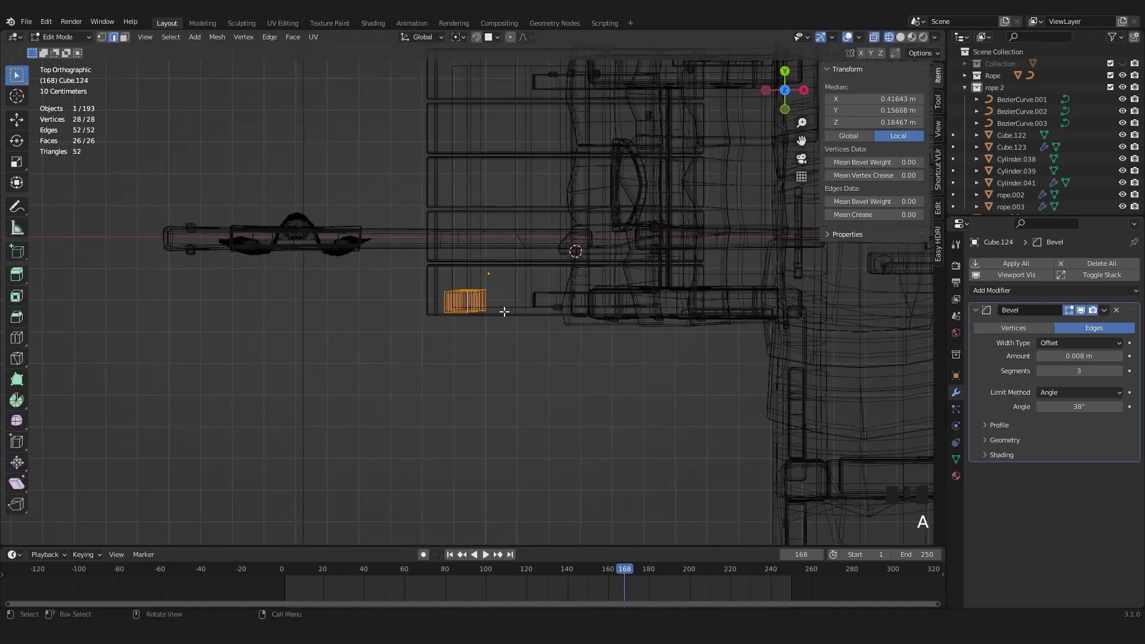
{"action": "key", "text": "s"}
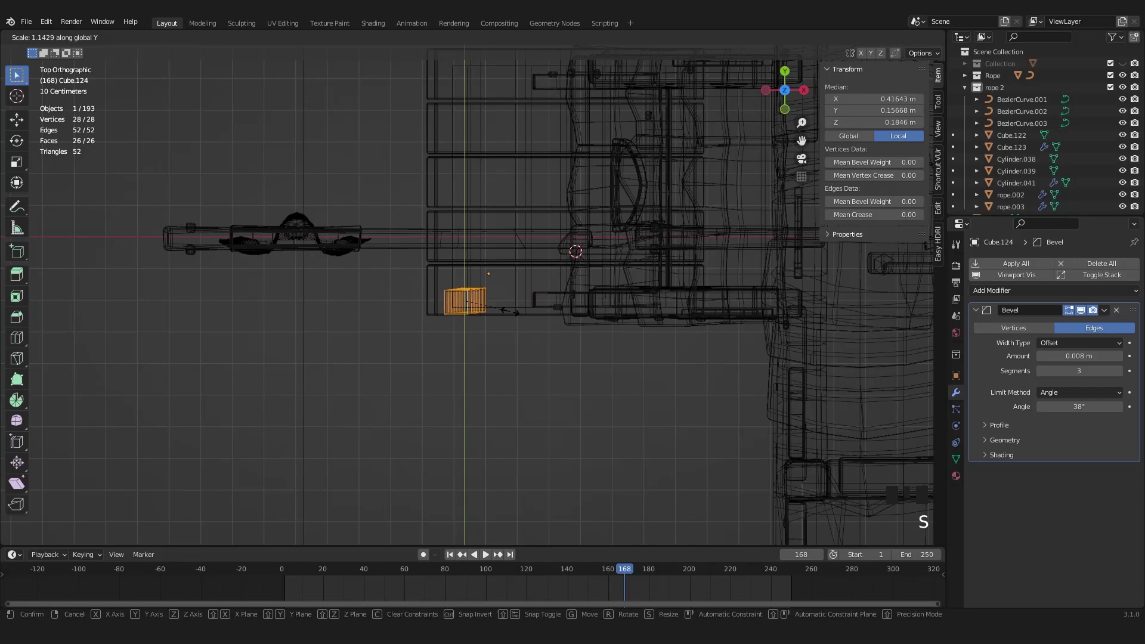
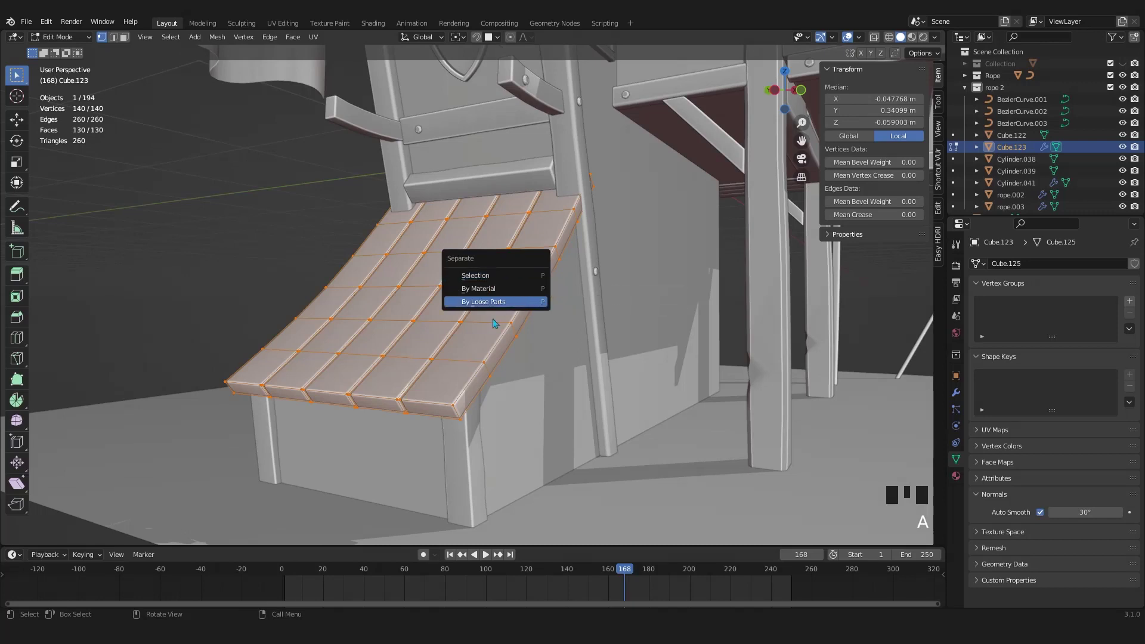
Step: Separate the canopy into five loose plank objects and select one plank on its own
{"action": "key", "text": "Tab"}
{"action": "left_click", "coordinate": [470, 294]}
{"action": "left_click", "coordinate": [375, 299]}
{"action": "scroll", "scroll_direction": "up", "scroll_amount": 3}
{"action": "left_click_drag", "start_coordinate": [507, 313], "coordinate": [587, 310]}
{"action": "scroll", "scroll_direction": "up", "scroll_amount": 3}
{"action": "left_click_drag", "start_coordinate": [588, 335], "coordinate": [564, 366]}
{"action": "scroll", "scroll_direction": "down", "scroll_amount": 3}
{"action": "scroll", "scroll_direction": "down", "scroll_amount": 3}
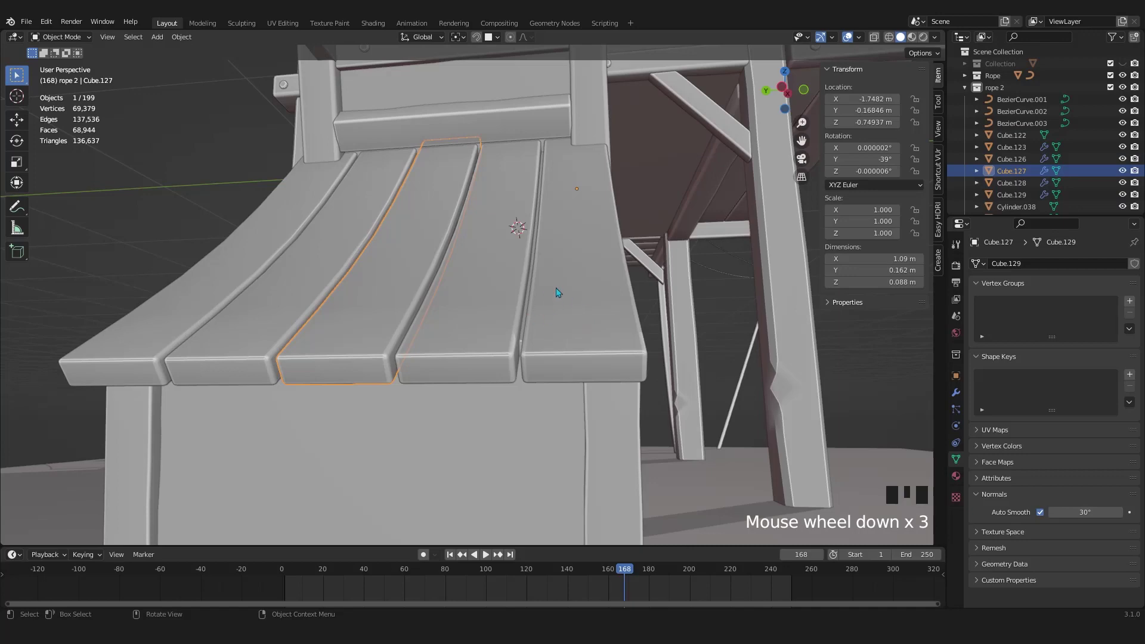
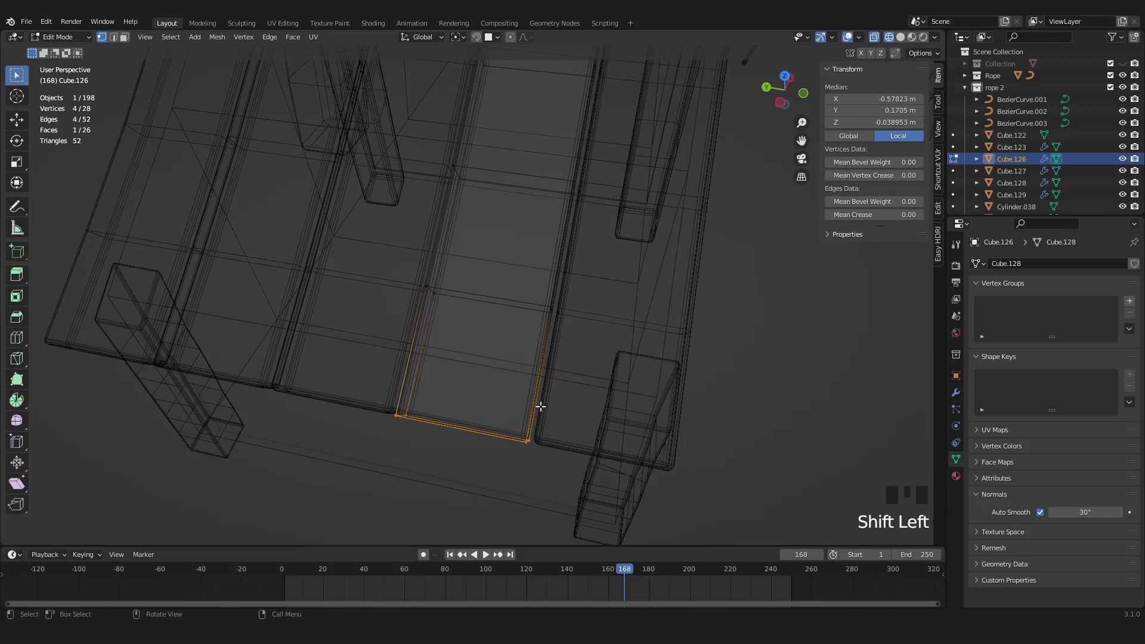
Step: Shift a plank's end edge in top view and nudge another edge slightly downward
{"action": "key", "text": "KP_7"}
{"action": "key", "text": "g"}
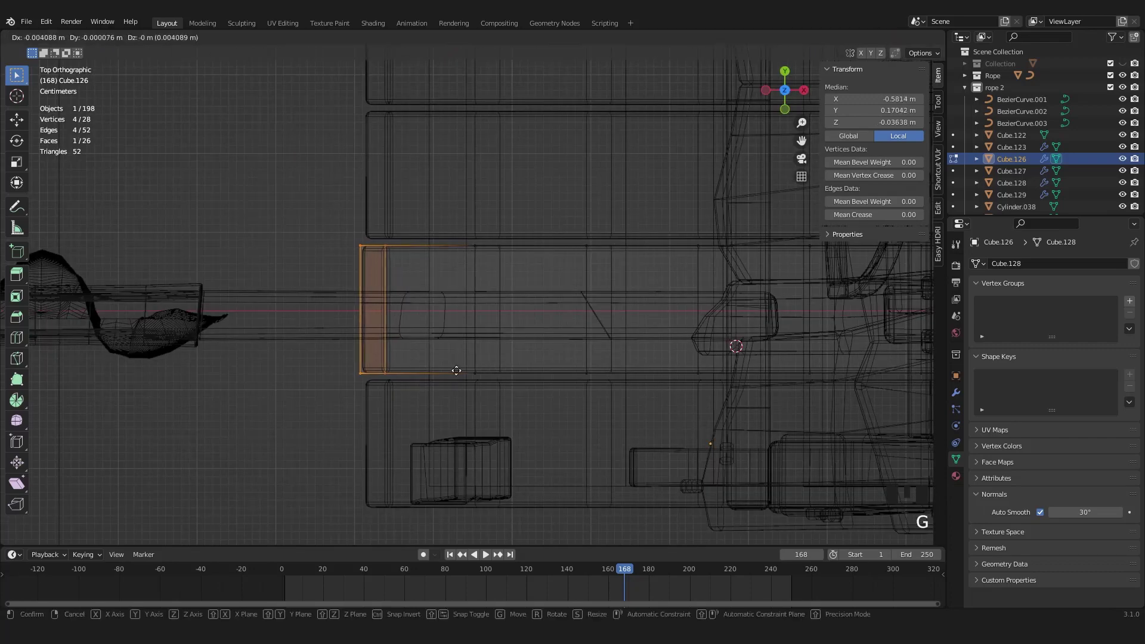
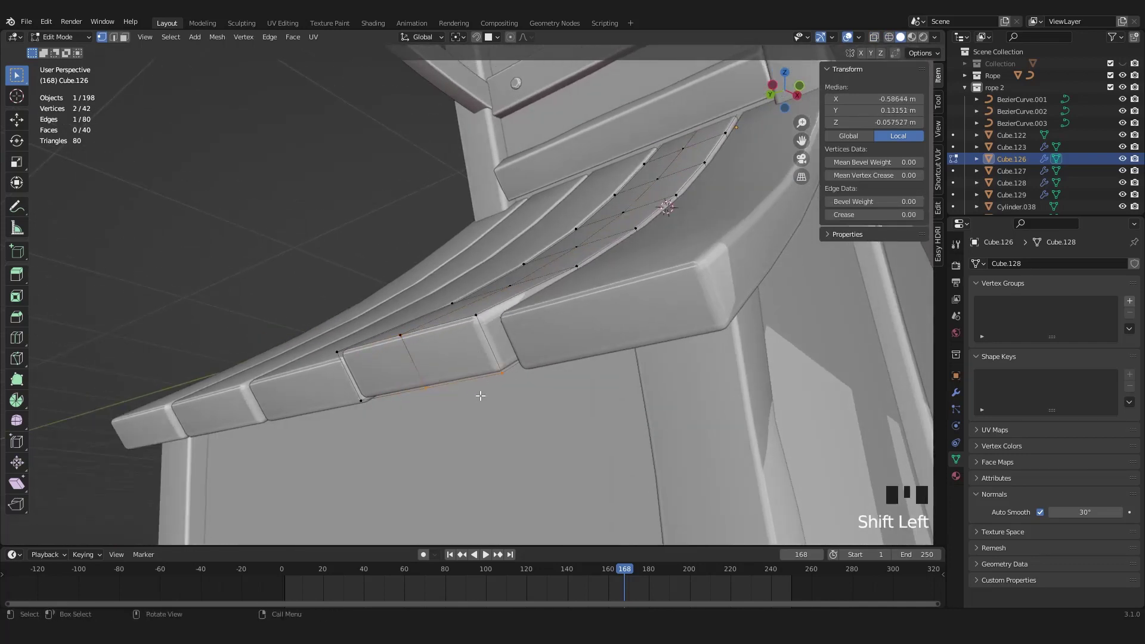
{"action": "key", "text": "g"}
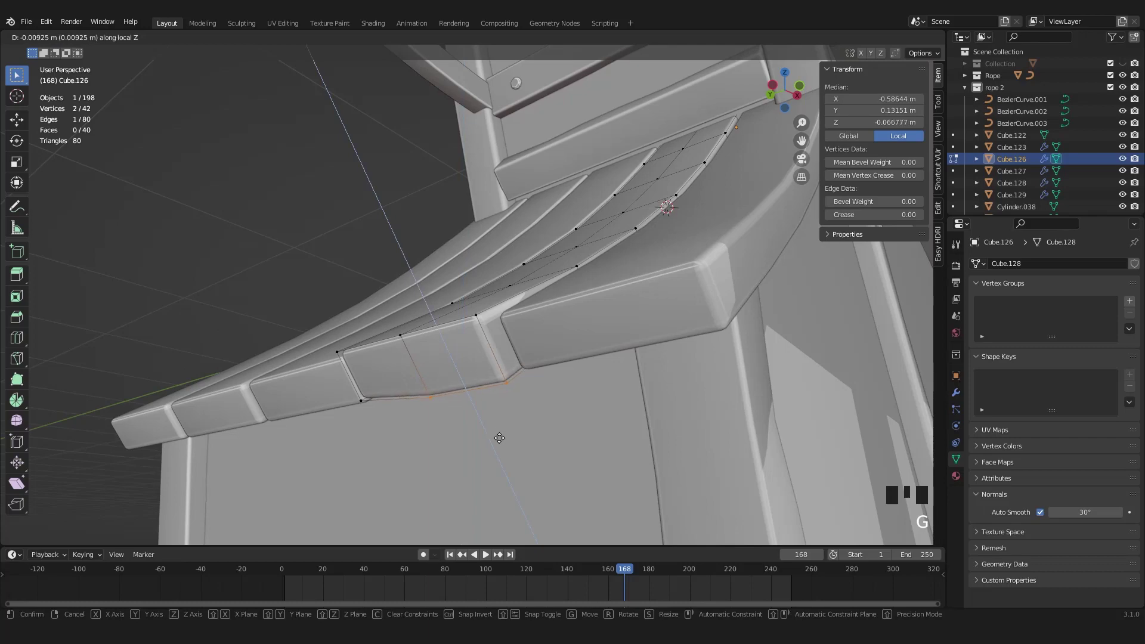
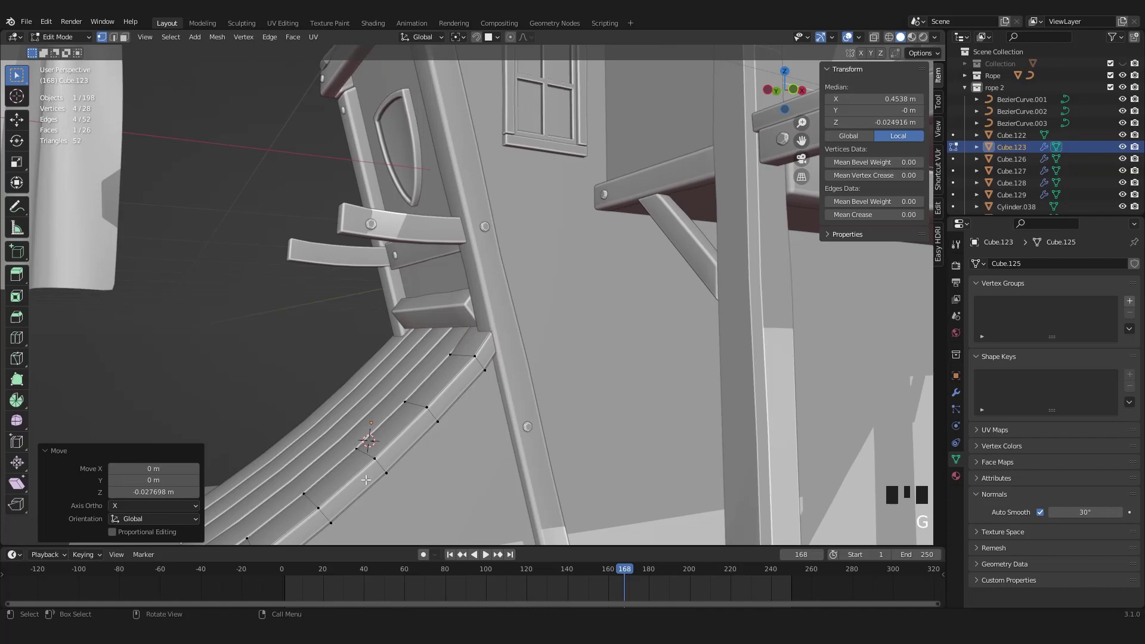
Step: Move a plank edge, then raise the board under the door about 0.08 m along Z
{"action": "key", "text": "g"}
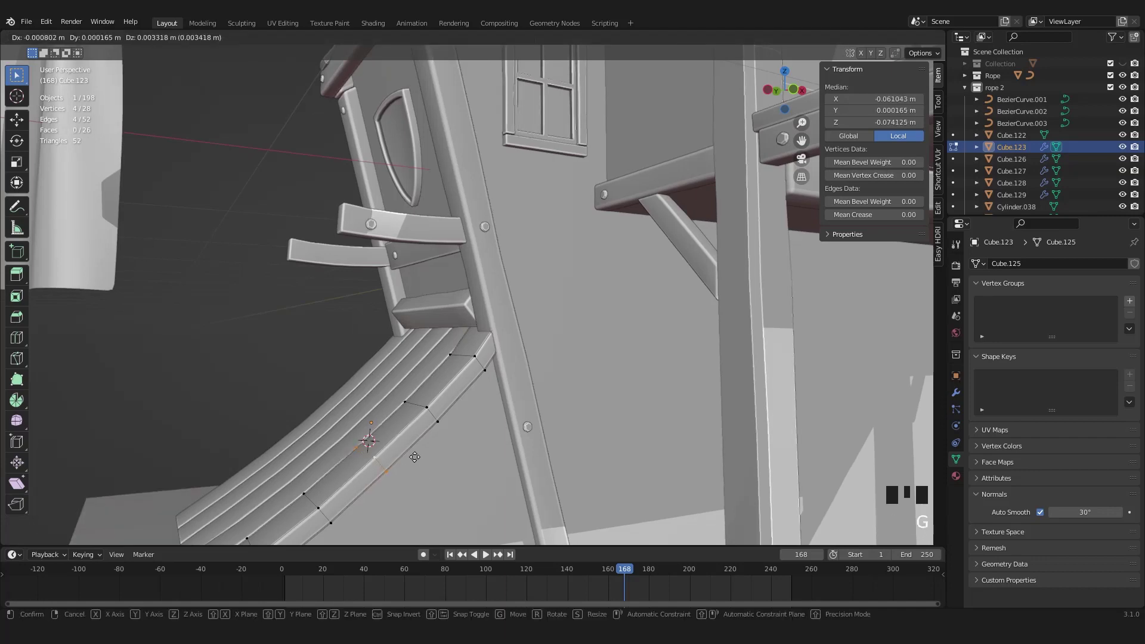
{"action": "key", "text": "Tab"}
{"action": "scroll", "scroll_direction": "down", "scroll_amount": 3}
{"action": "middle_click", "coordinate": [449, 444]}
{"action": "scroll", "scroll_direction": "up", "scroll_amount": 3}
{"action": "middle_click", "coordinate": [519, 400]}
{"action": "left_click", "coordinate": [483, 362]}
{"action": "middle_click", "coordinate": [485, 352]}
{"action": "scroll", "scroll_direction": "up", "scroll_amount": 3}
{"action": "left_click", "coordinate": [530, 333]}
{"action": "scroll", "scroll_direction": "down", "scroll_amount": 3}
{"action": "middle_click", "coordinate": [482, 332]}
{"action": "scroll", "scroll_direction": "up", "scroll_amount": 3}
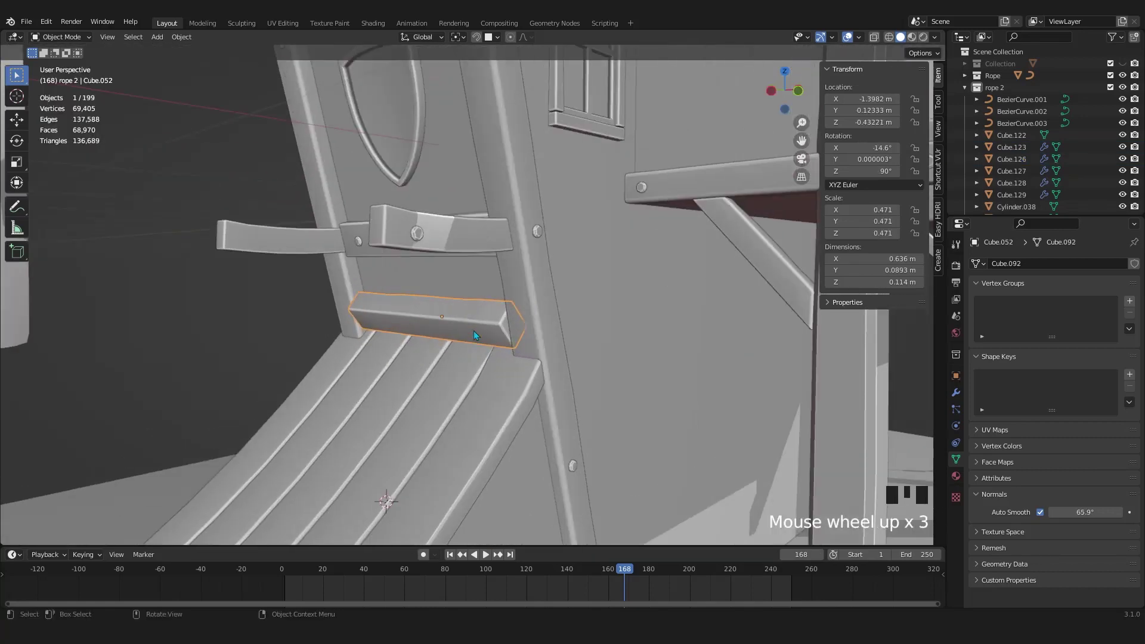
{"action": "key", "text": "g"}
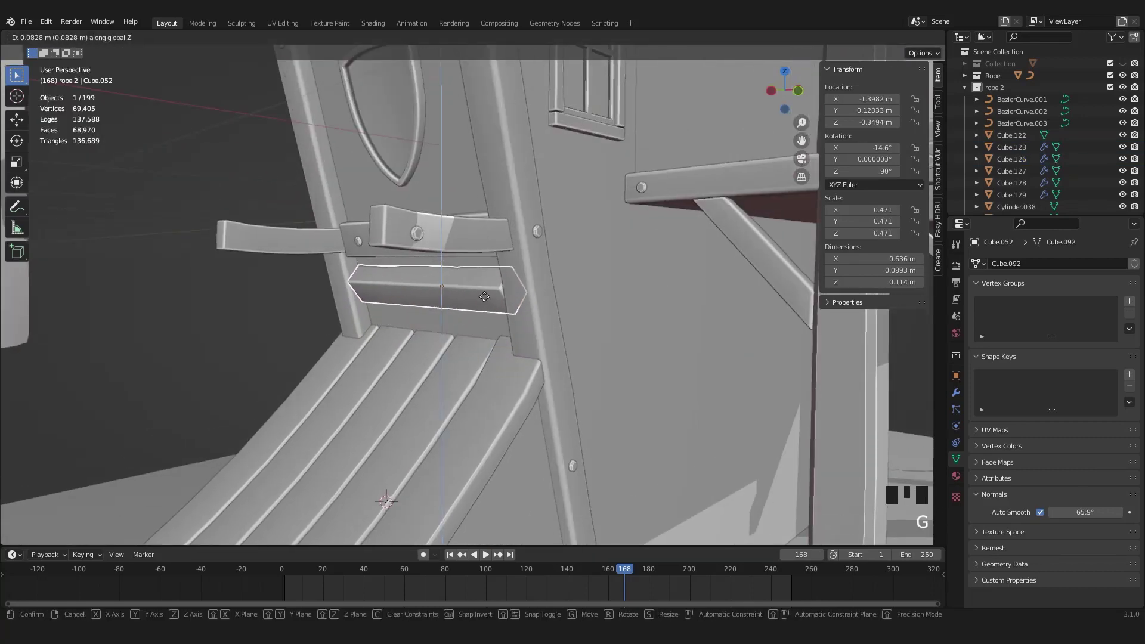
{"action": "key", "text": "s"}
Step: Select three canopy planks together for a joint edit
{"action": "scroll", "scroll_direction": "down", "scroll_amount": 3}
{"action": "middle_click", "coordinate": [486, 318]}
{"action": "scroll", "scroll_direction": "up", "scroll_amount": 3}
{"action": "middle_click", "coordinate": [532, 321]}
{"action": "left_click_drag", "start_coordinate": [502, 343], "coordinate": [512, 341]}
{"action": "scroll", "scroll_direction": "down", "scroll_amount": 3}
{"action": "scroll", "scroll_direction": "down", "scroll_amount": 3}
{"action": "middle_click", "coordinate": [486, 335]}
{"action": "scroll", "scroll_direction": "up", "scroll_amount": 3}
{"action": "middle_click", "coordinate": [455, 340]}
{"action": "left_click", "coordinate": [457, 332]}
{"action": "left_click", "coordinate": [370, 324]}
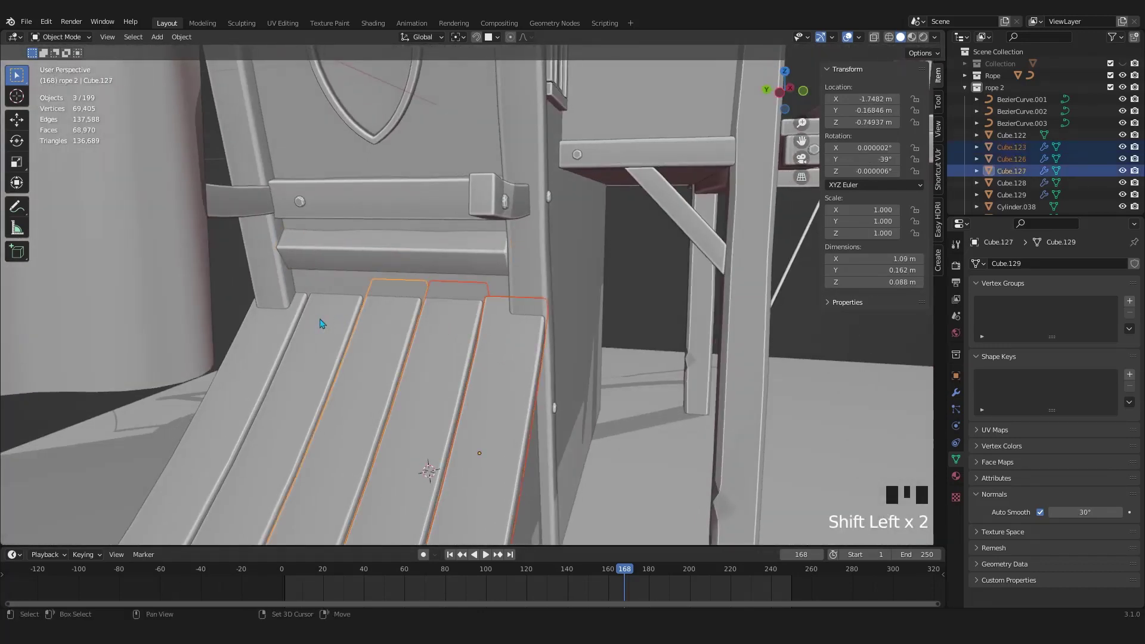
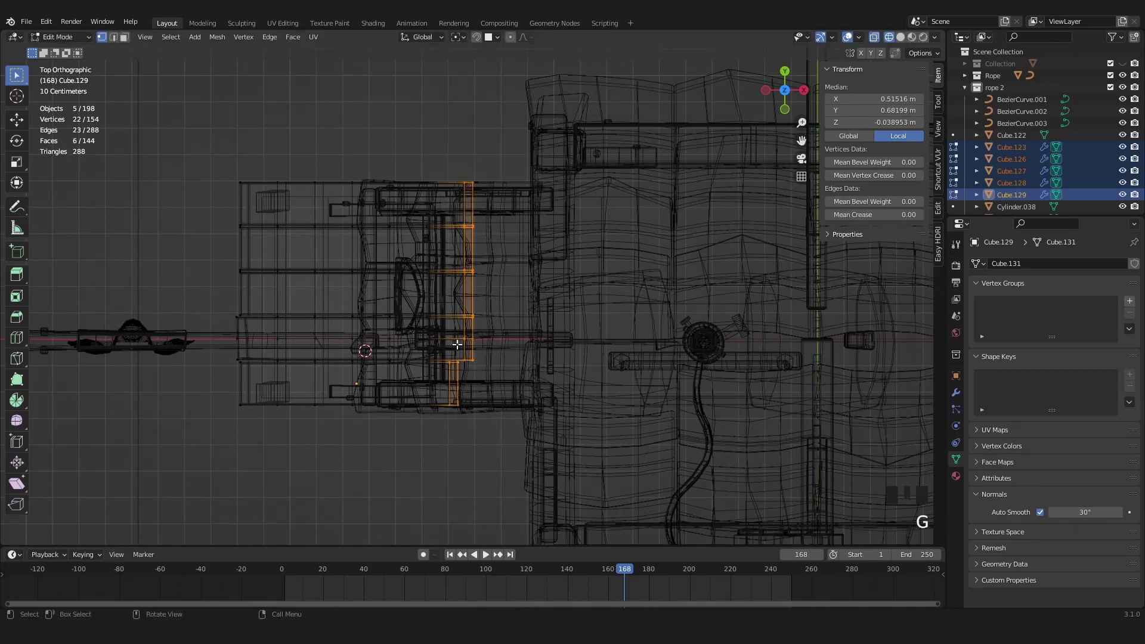
Step: With Proportional Editing on, pull the planks' upper edges inward along X
{"action": "key", "text": "o"}
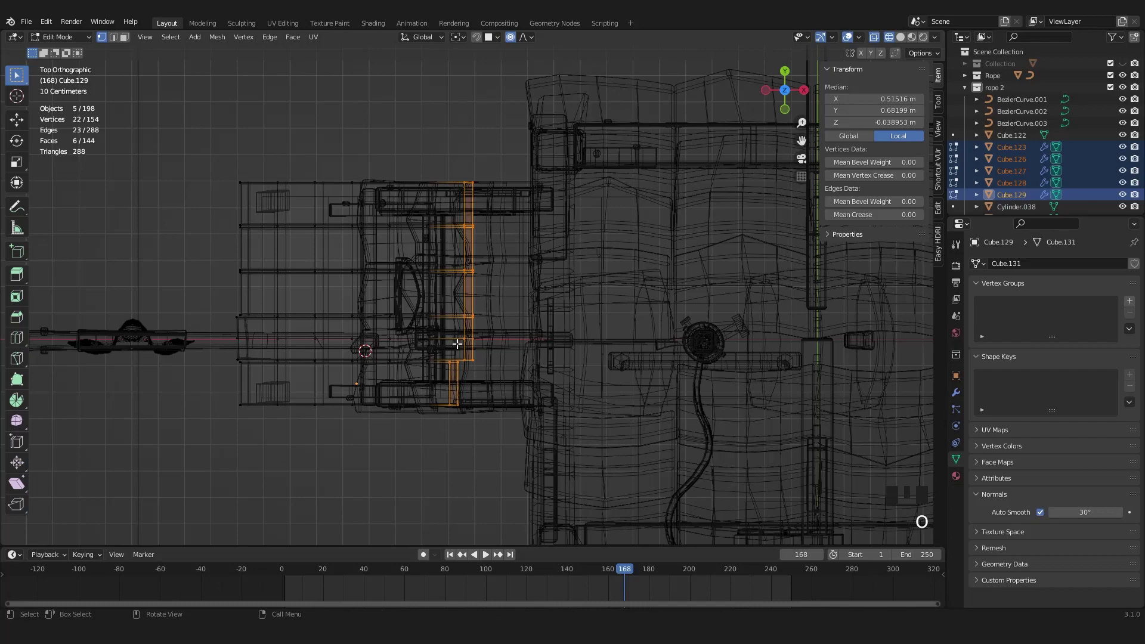
{"action": "key", "text": "g"}
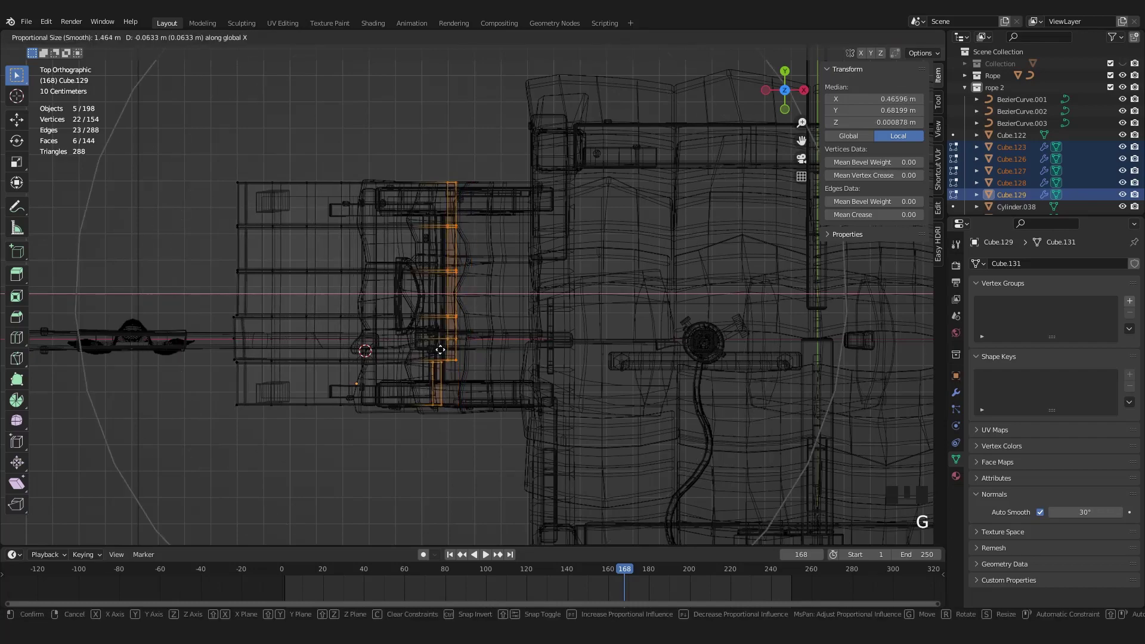
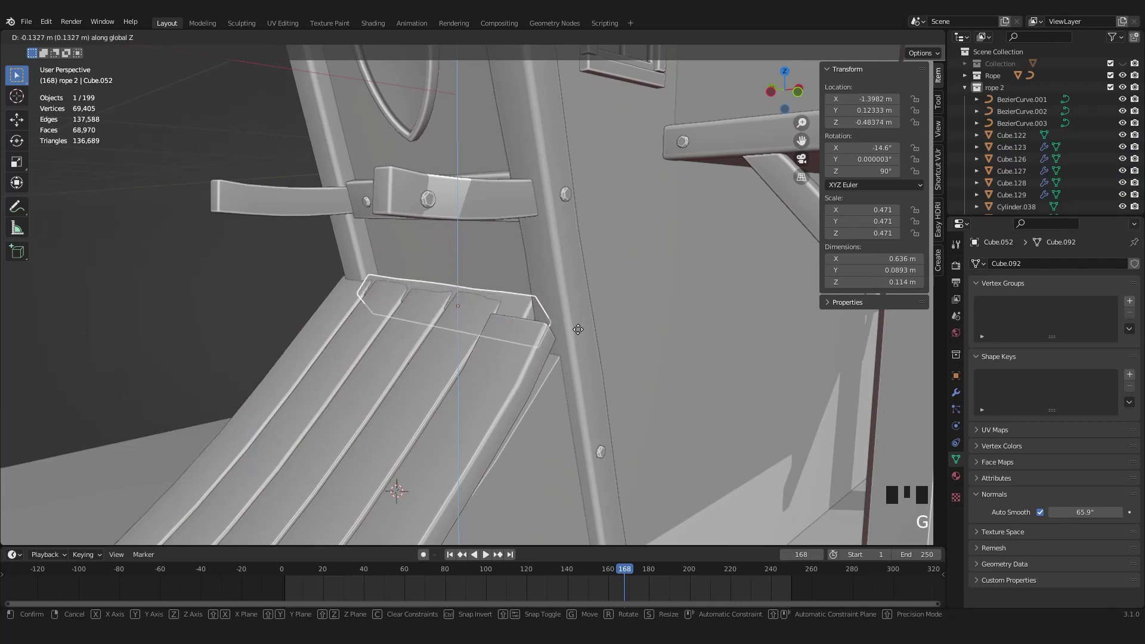
{"action": "key", "text": "Tab"}
{"action": "key", "text": "a"}
Step: Slim the board under the door and move it up along Z onto the plank tops
{"action": "key", "text": "s"}
{"action": "key", "text": "s"}
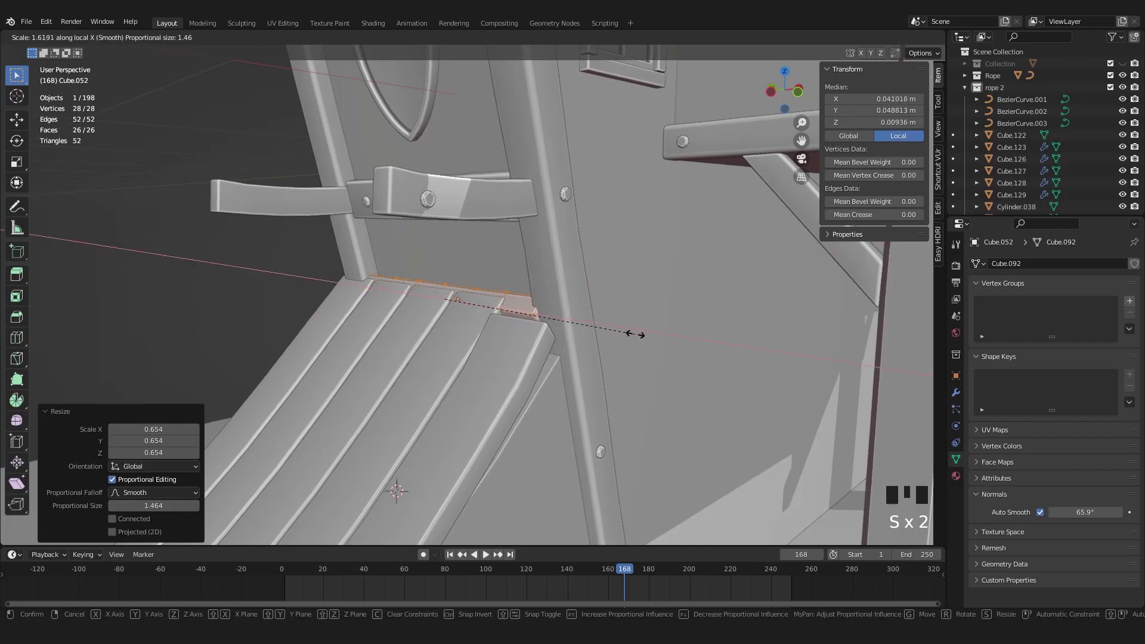
{"action": "key", "text": "Tab"}
{"action": "key", "text": "g"}
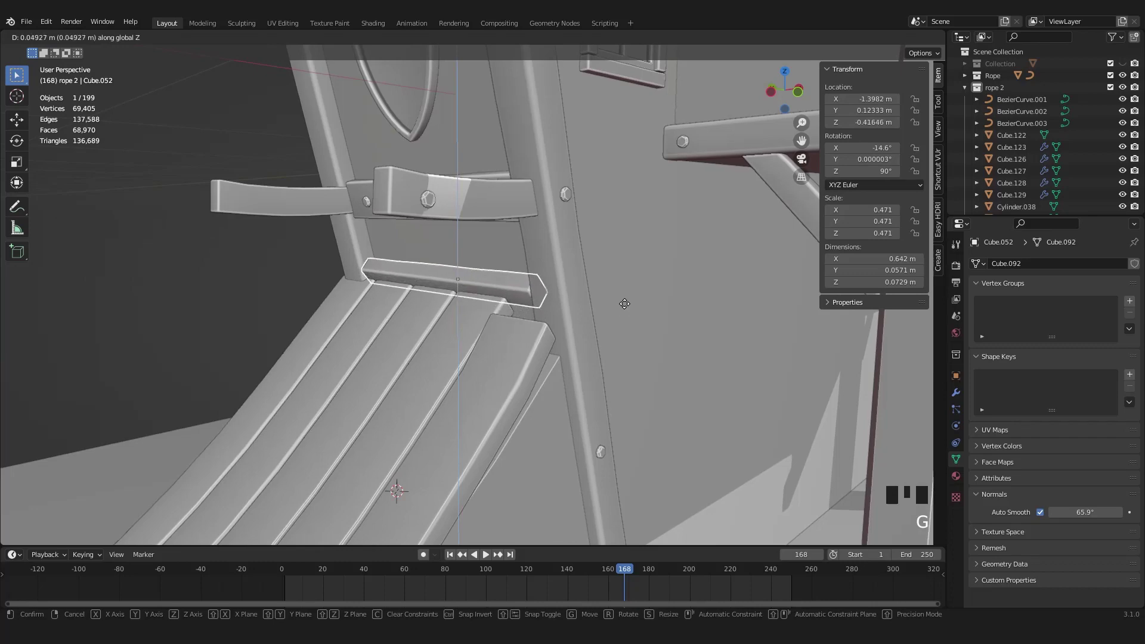
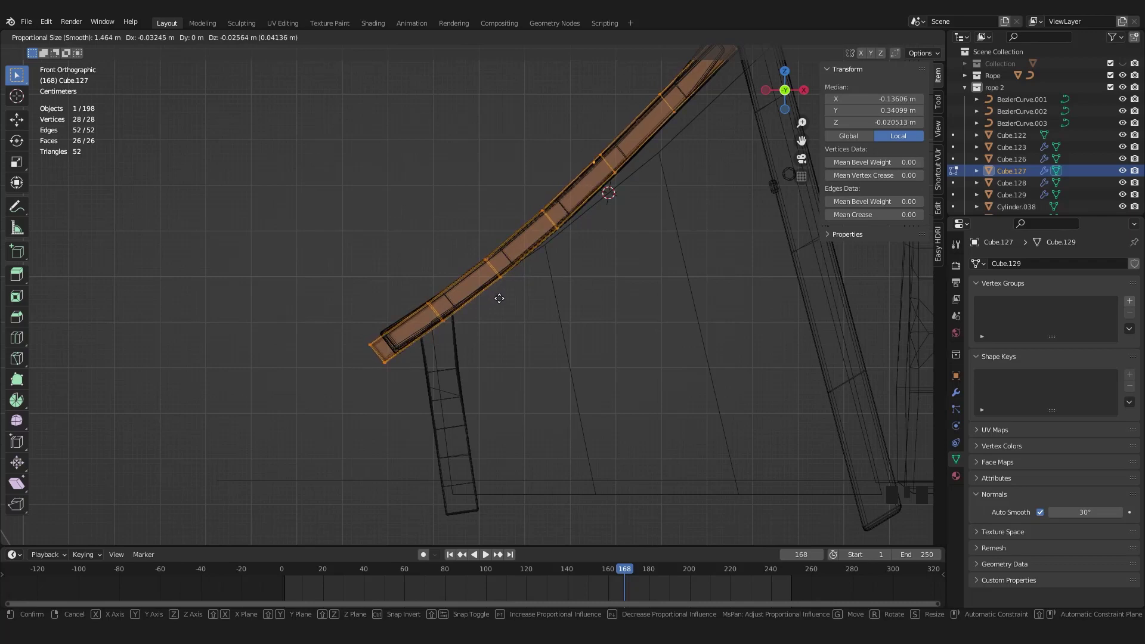
Step: Shift one canopy plank about 3 cm down its slope with smooth falloff in front view
{"action": "key", "text": "KP_7"}
{"action": "key", "text": "g"}
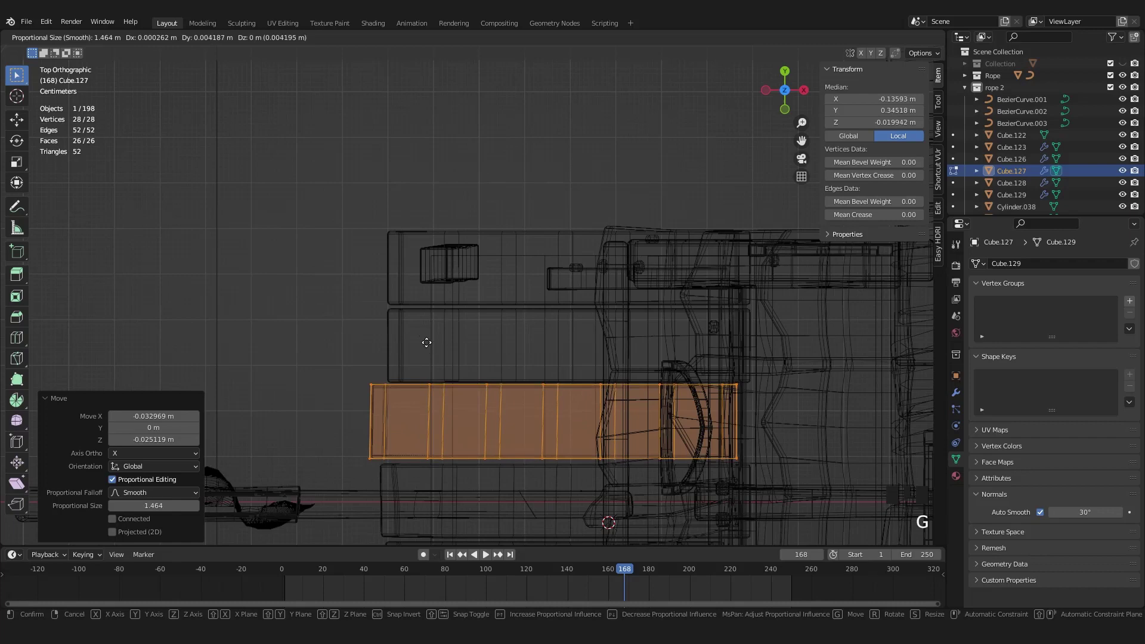
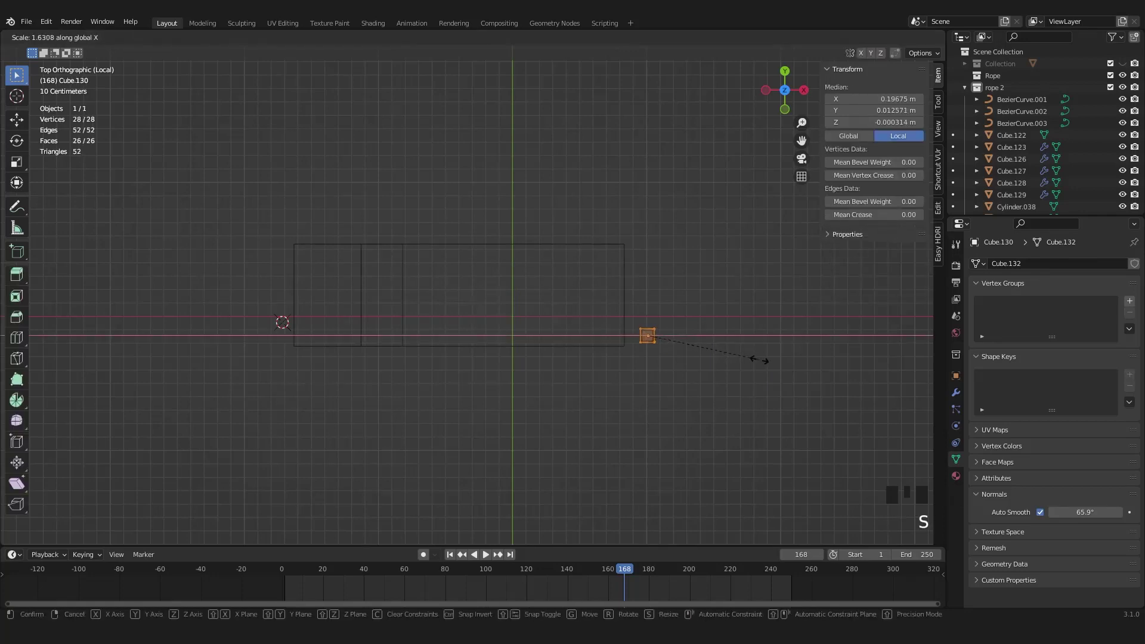
Step: Lengthen the corner beam under the balcony and duplicate it toward the other lower-wall corner
{"action": "key", "text": "g"}
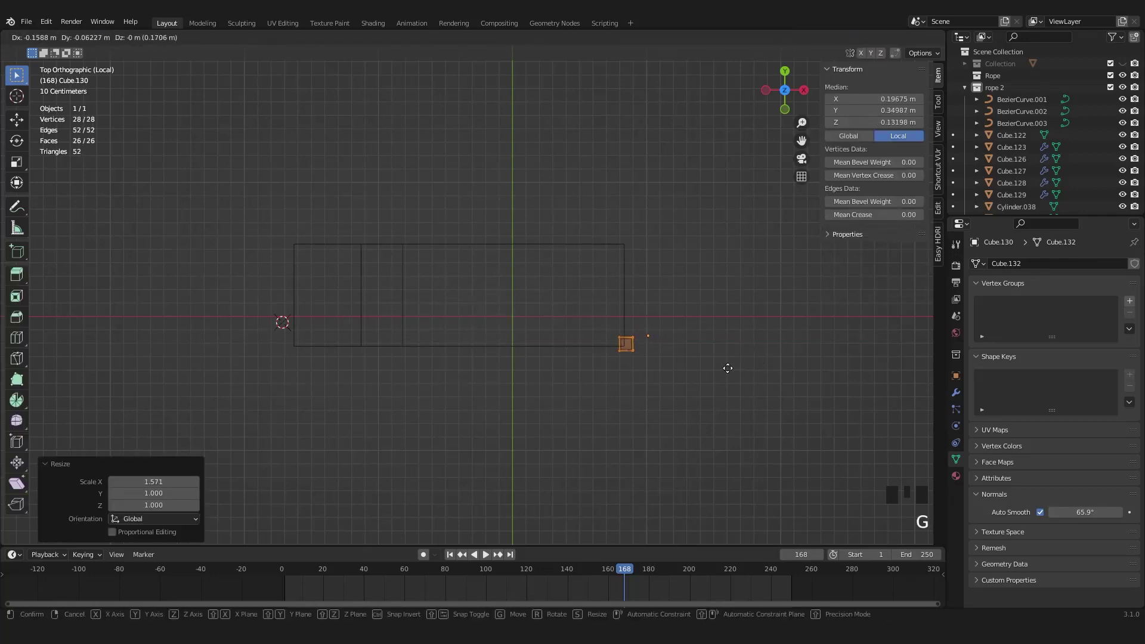
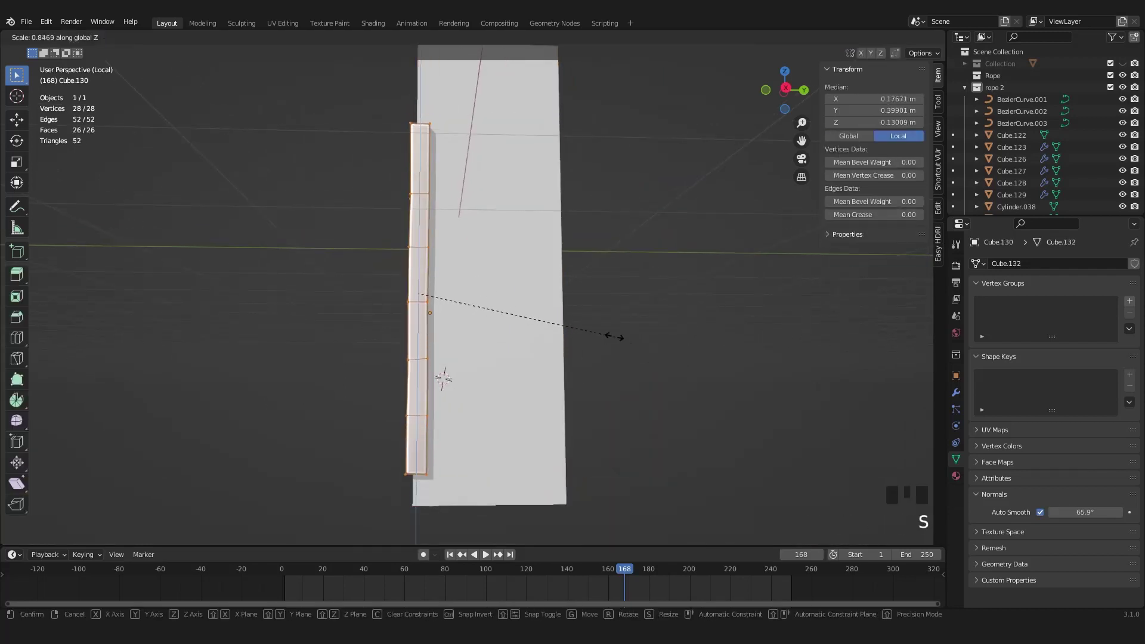
{"action": "key", "text": "g"}
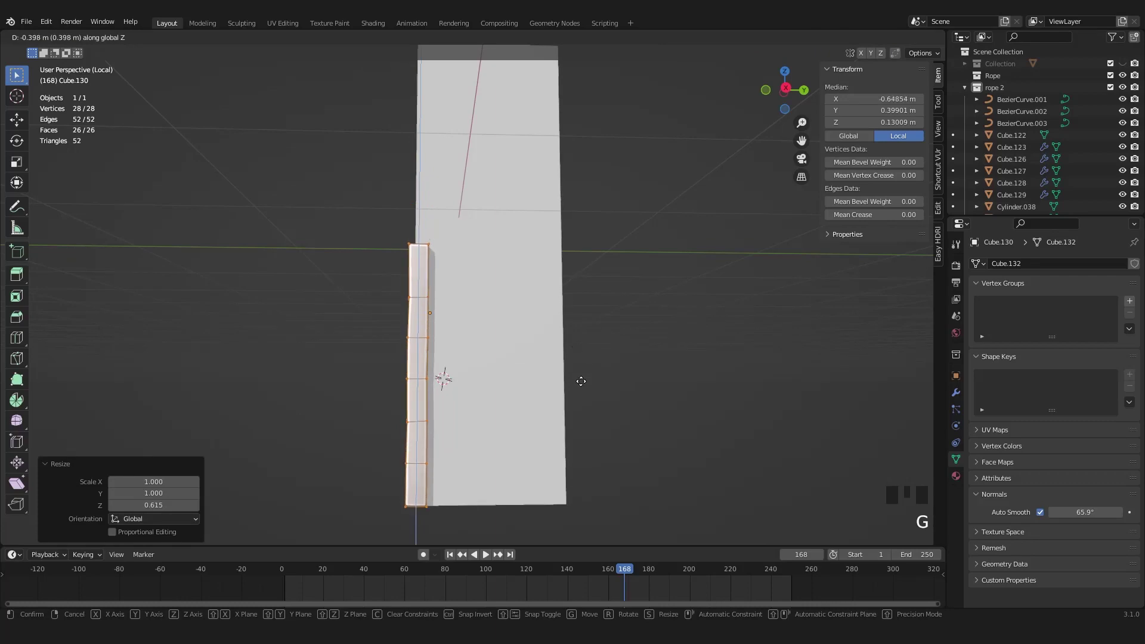
{"action": "key", "text": "KP_7"}
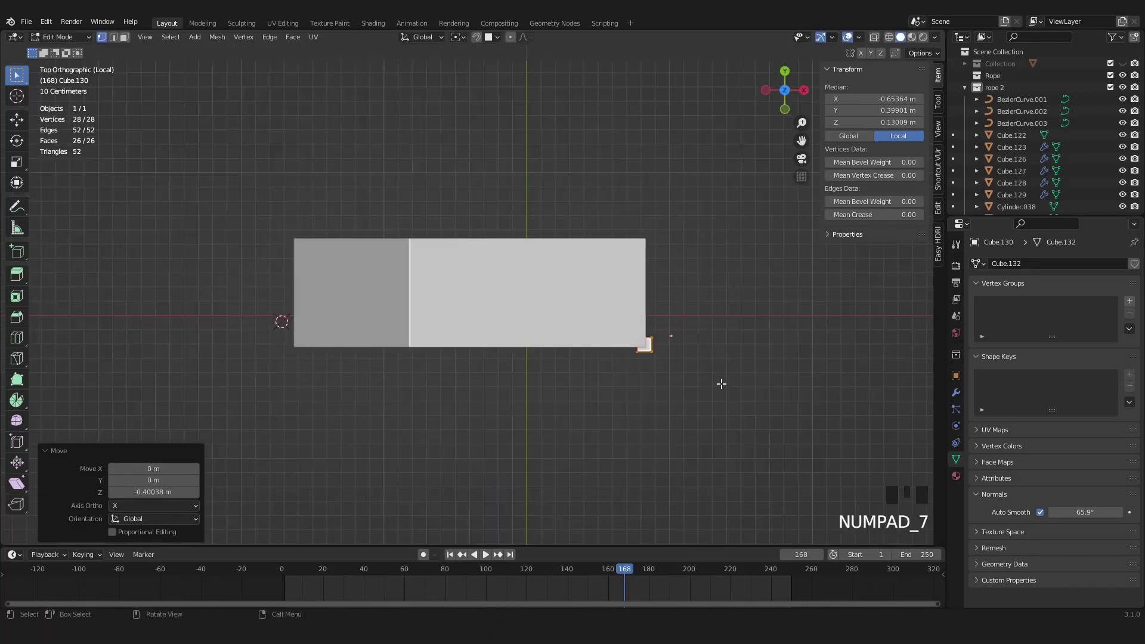
{"action": "key", "text": "KP_Divide"}
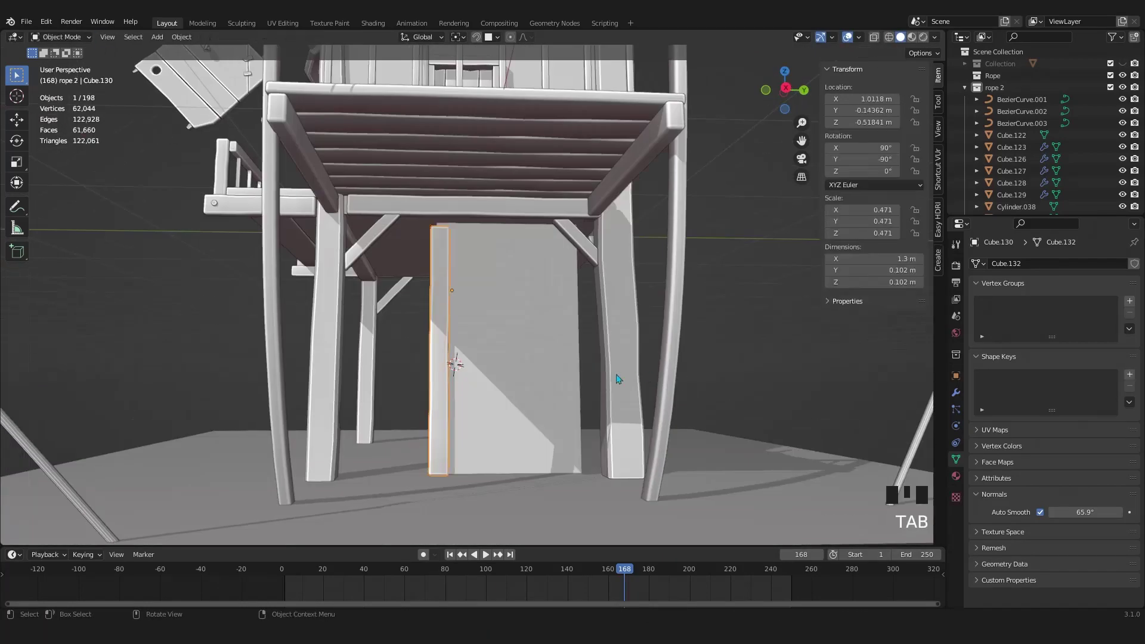
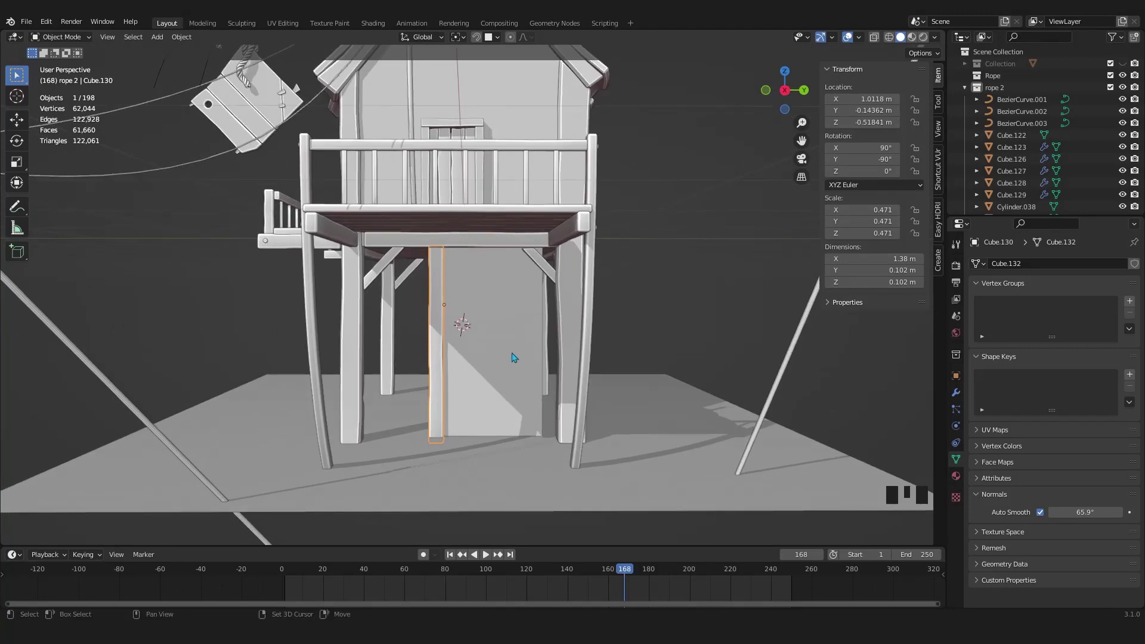
{"action": "key", "text": "shift+d"}
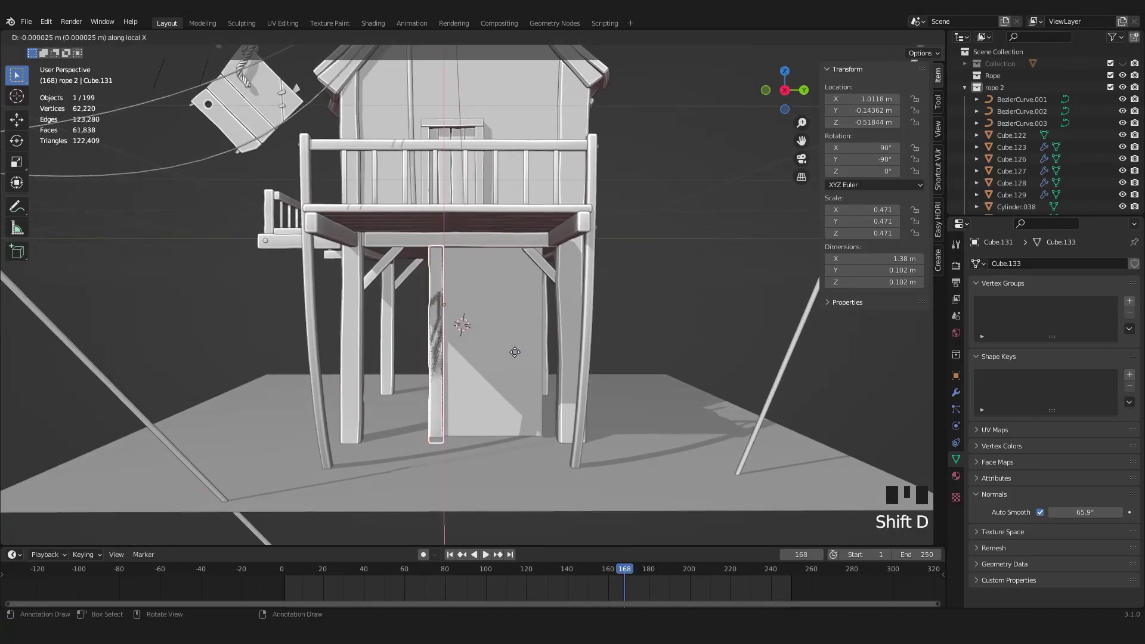
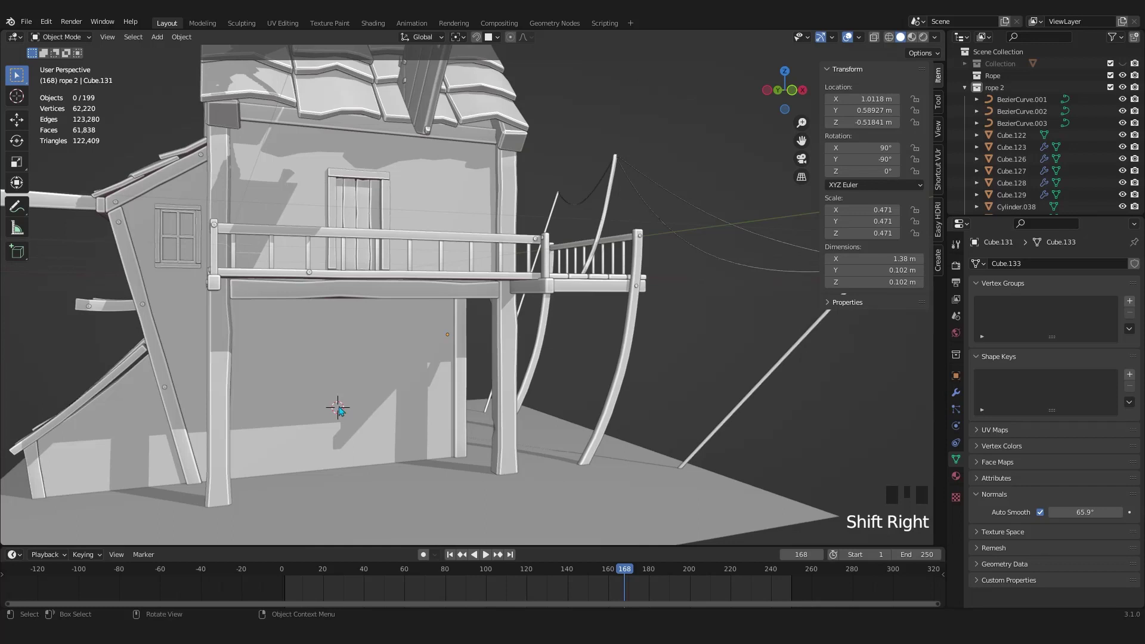
Step: In X-ray, duplicate the balcony door about 1.4 m down onto the lower wall and slide it toward the wall face
{"action": "middle_click", "coordinate": [389, 221]}
{"action": "key", "text": "z"}
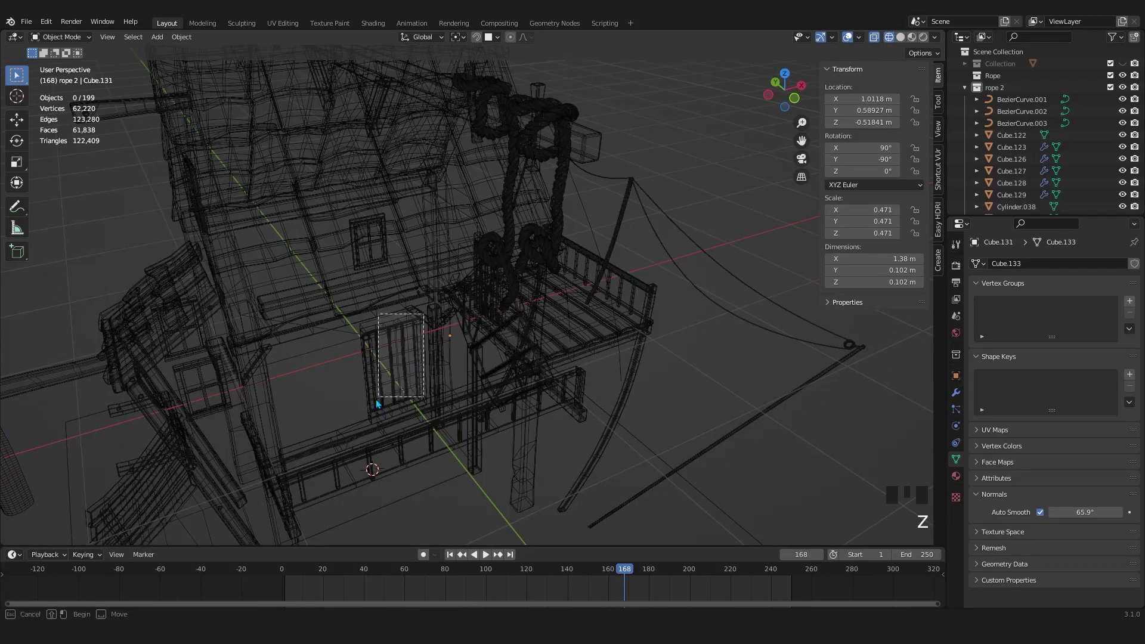
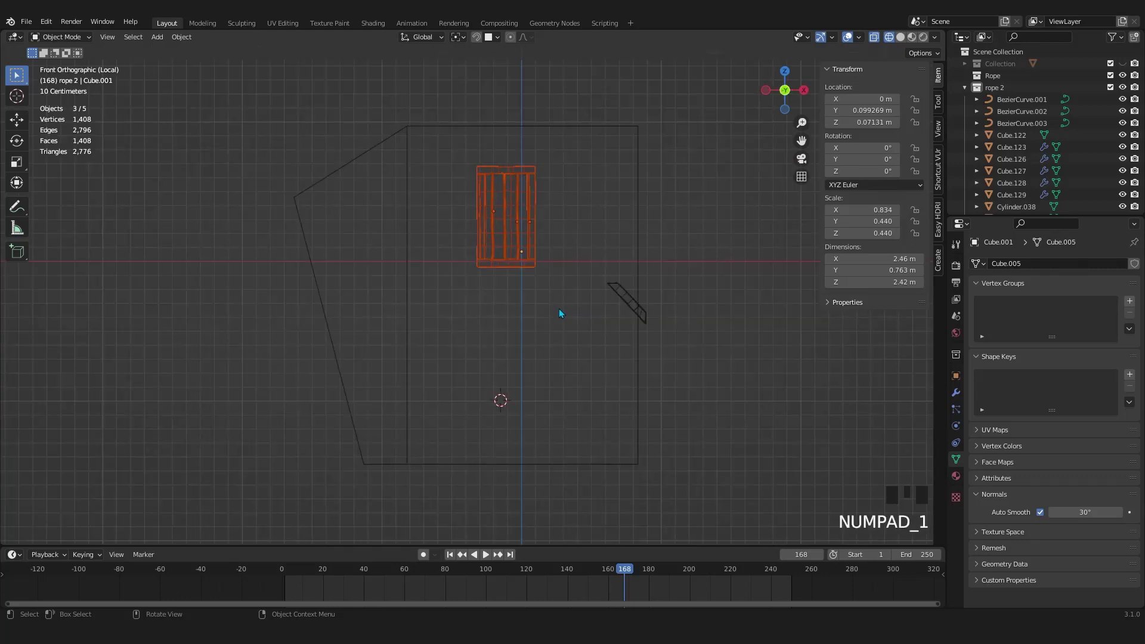
{"action": "key", "text": "shift+d"}
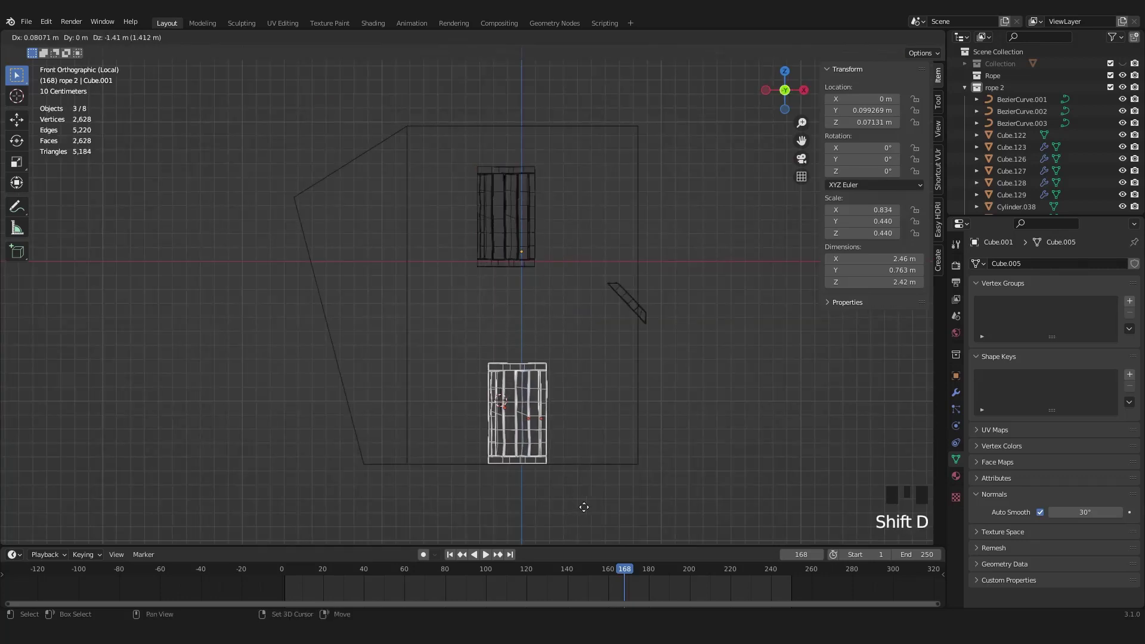
{"action": "key", "text": "KP_3"}
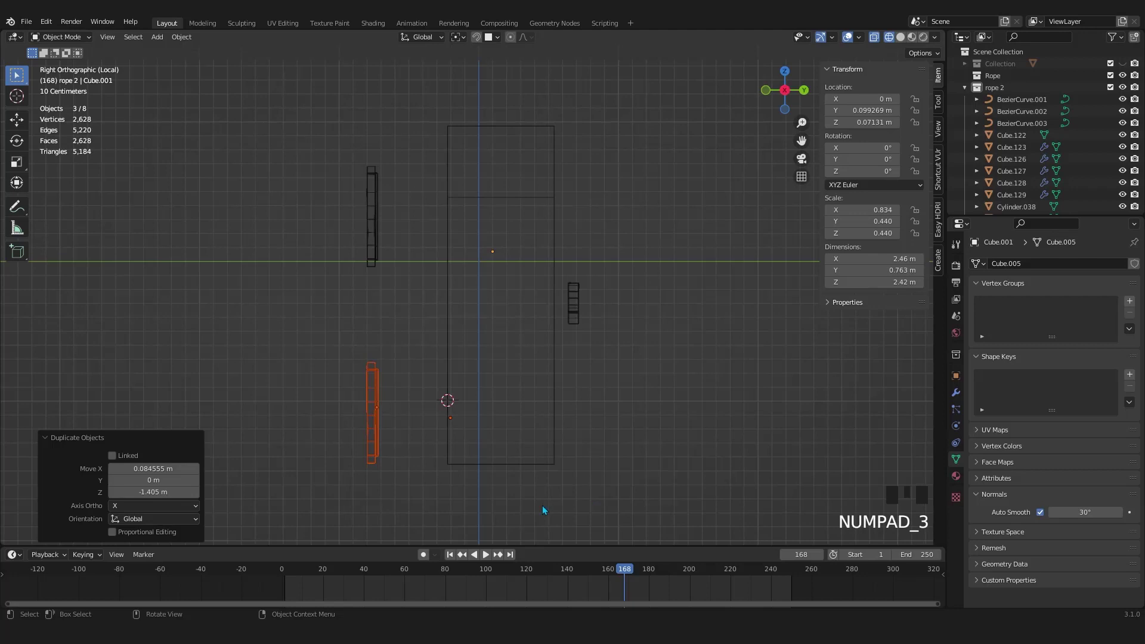
{"action": "key", "text": "g"}
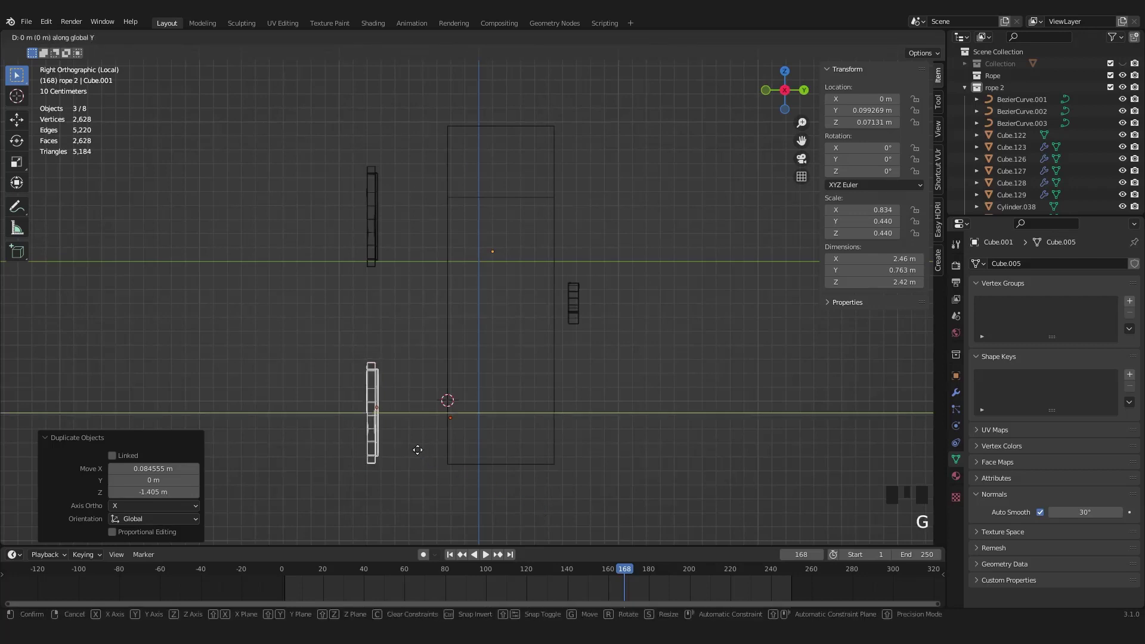
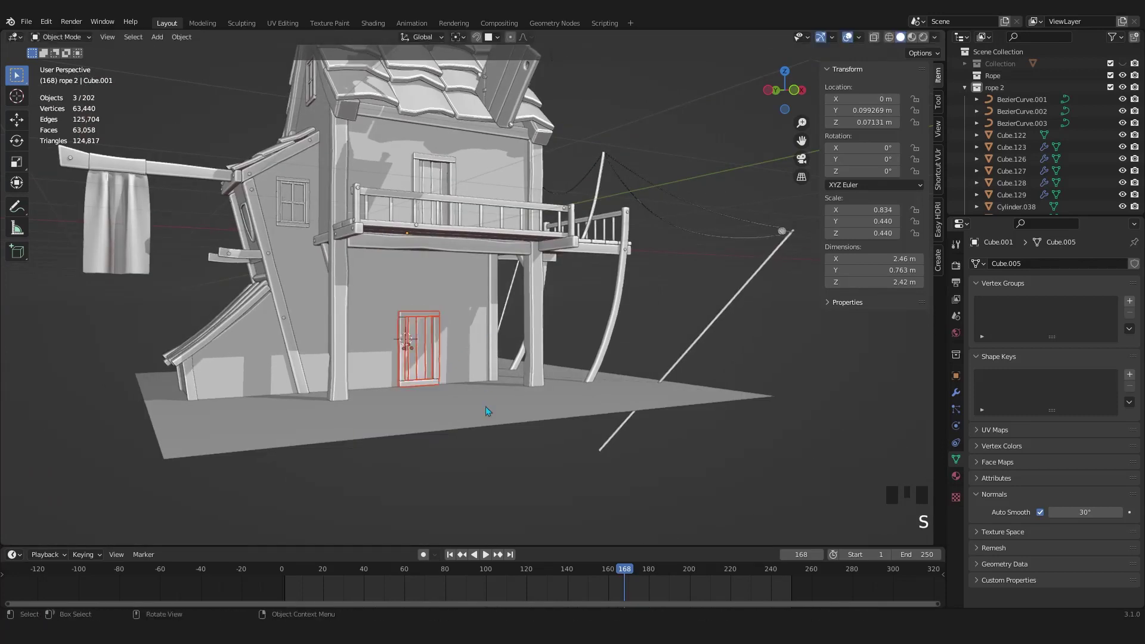
Step: Enlarge the lower door slightly and nudge it up about 2 cm along Z
{"action": "key", "text": "s"}
{"action": "scroll", "scroll_direction": "up", "scroll_amount": 3}
{"action": "key", "text": "g"}
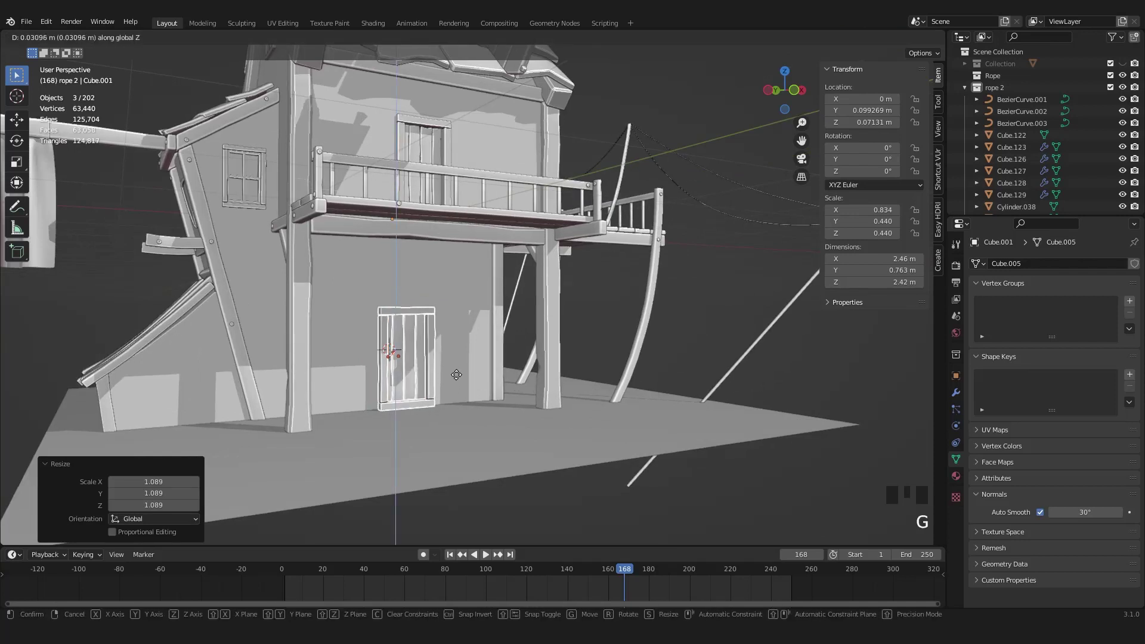
{"action": "key", "text": "s"}
{"action": "key", "text": "h"}
{"action": "key", "text": "ctrl+z"}
{"action": "key", "text": "g"}
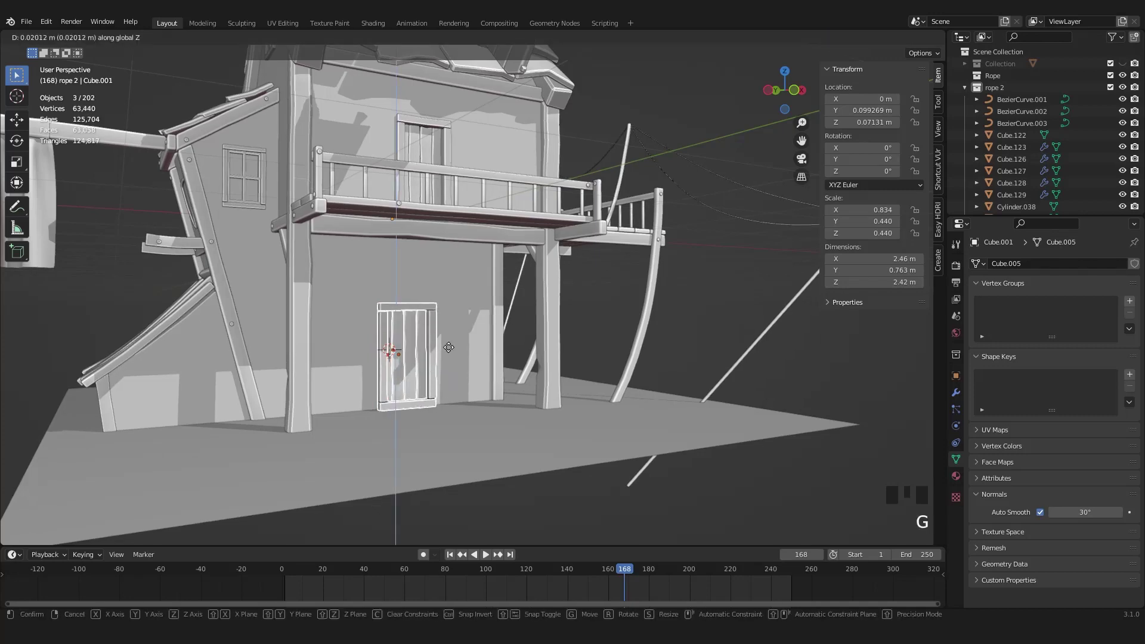
{"action": "scroll", "scroll_direction": "up", "scroll_amount": 3}
Step: In top local view, push the door about 4 cm along Y against the wall front
{"action": "left_click_drag", "start_coordinate": [474, 343], "coordinate": [542, 331]}
{"action": "left_click", "coordinate": [542, 331]}
{"action": "key", "text": "KP_Divide"}
{"action": "scroll", "scroll_direction": "up", "scroll_amount": 3}
{"action": "scroll", "scroll_direction": "down", "scroll_amount": 3}
{"action": "left_click", "coordinate": [414, 347]}
{"action": "key", "text": "KP_7"}
{"action": "key", "text": "z"}
{"action": "scroll", "scroll_direction": "up", "scroll_amount": 3}
{"action": "key", "text": "g"}
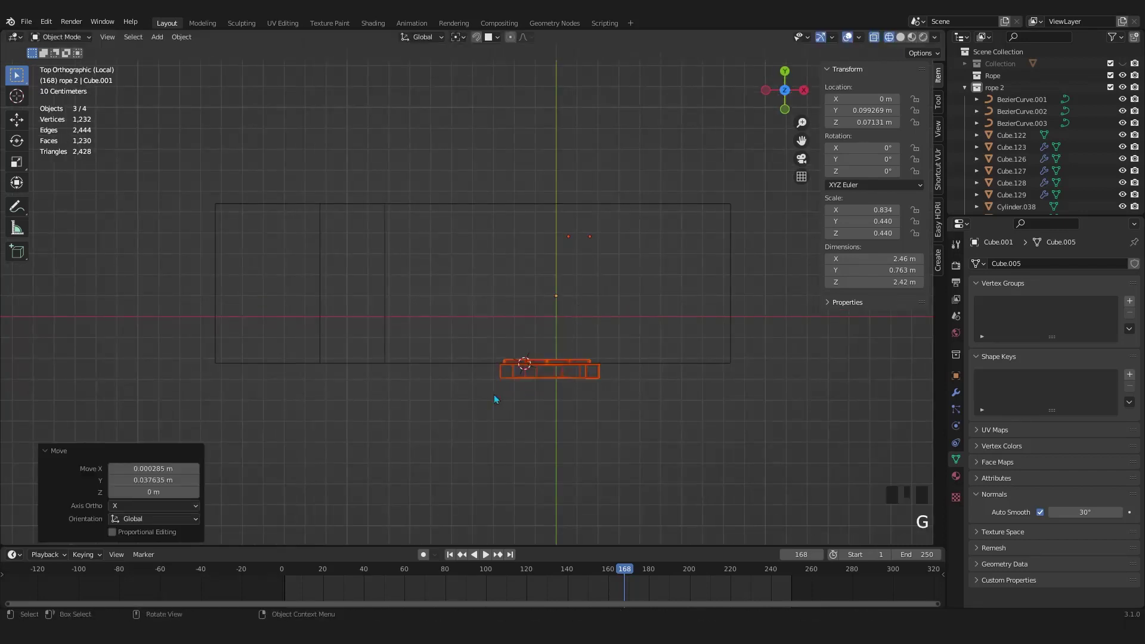
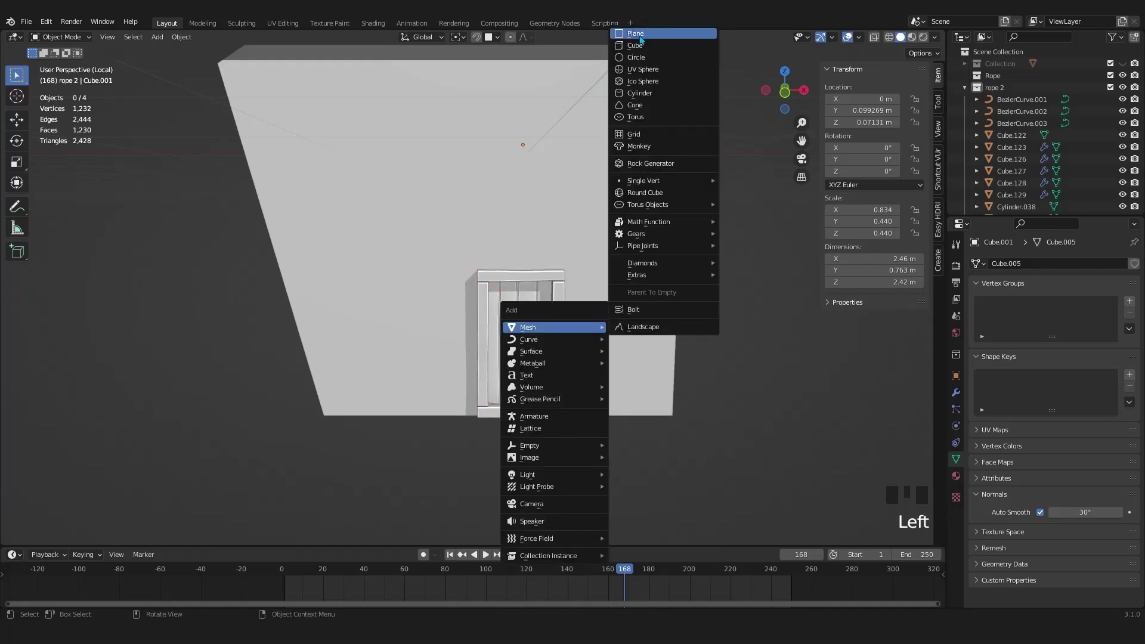
Step: Add a cube, shrink it to door size and fit it over the door panel's width and top
{"action": "key", "text": "shift+a"}
{"action": "key", "text": "s"}
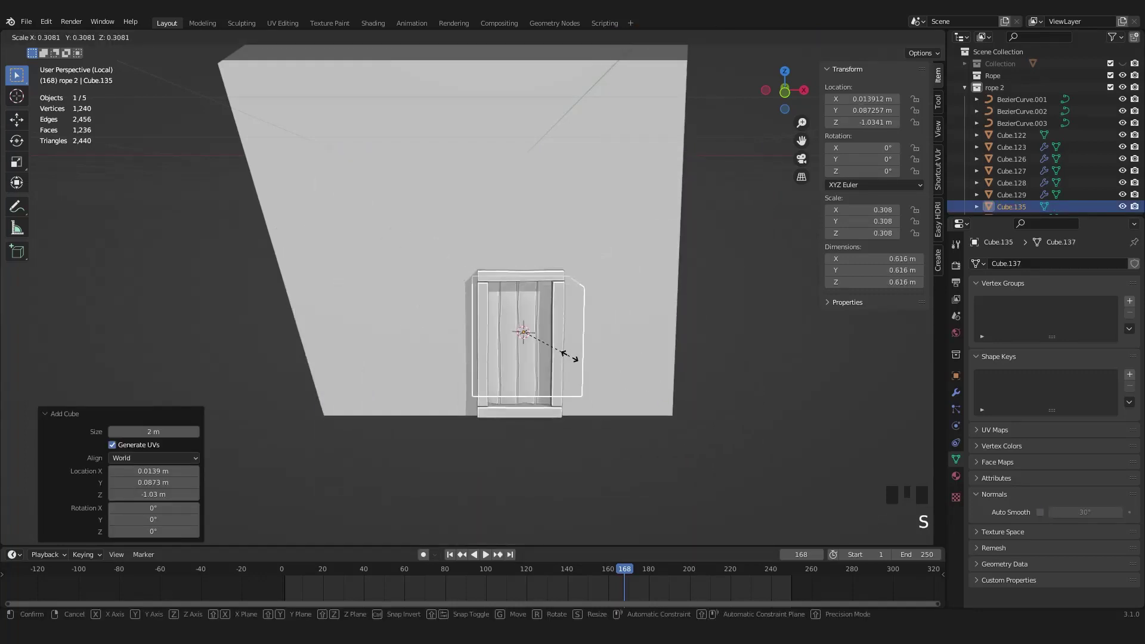
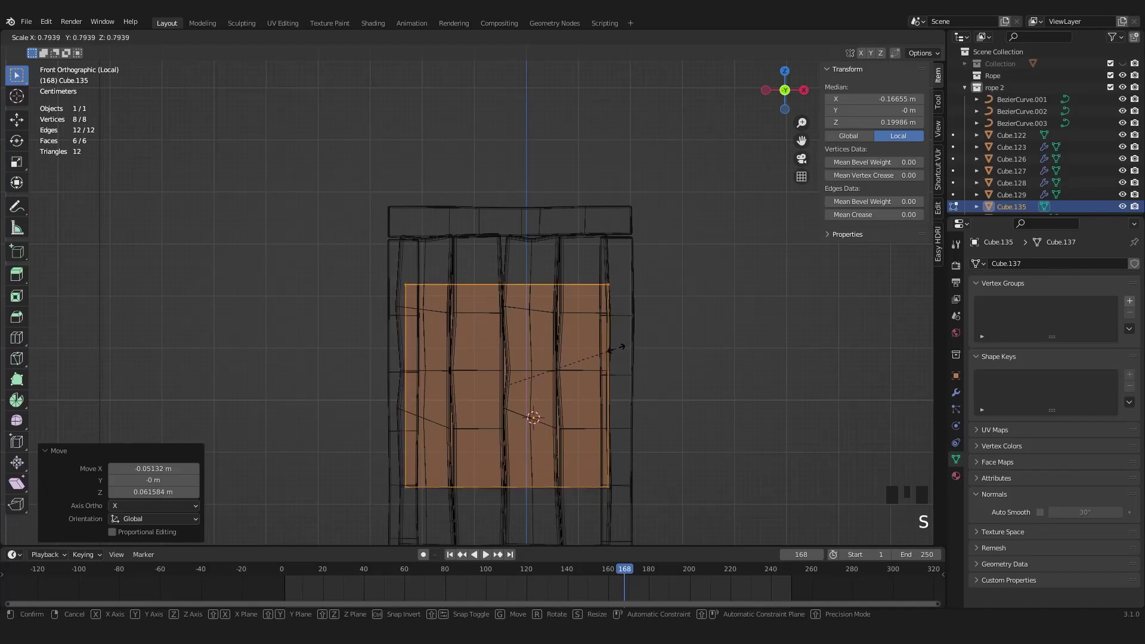
{"action": "key", "text": "g"}
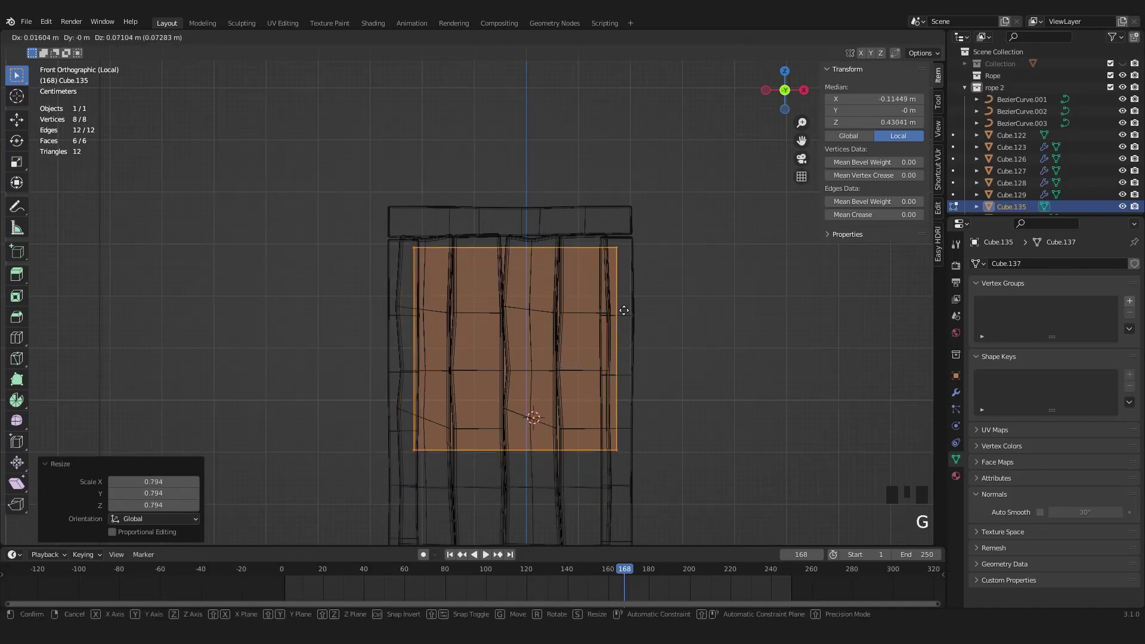
{"action": "key", "text": "s"}
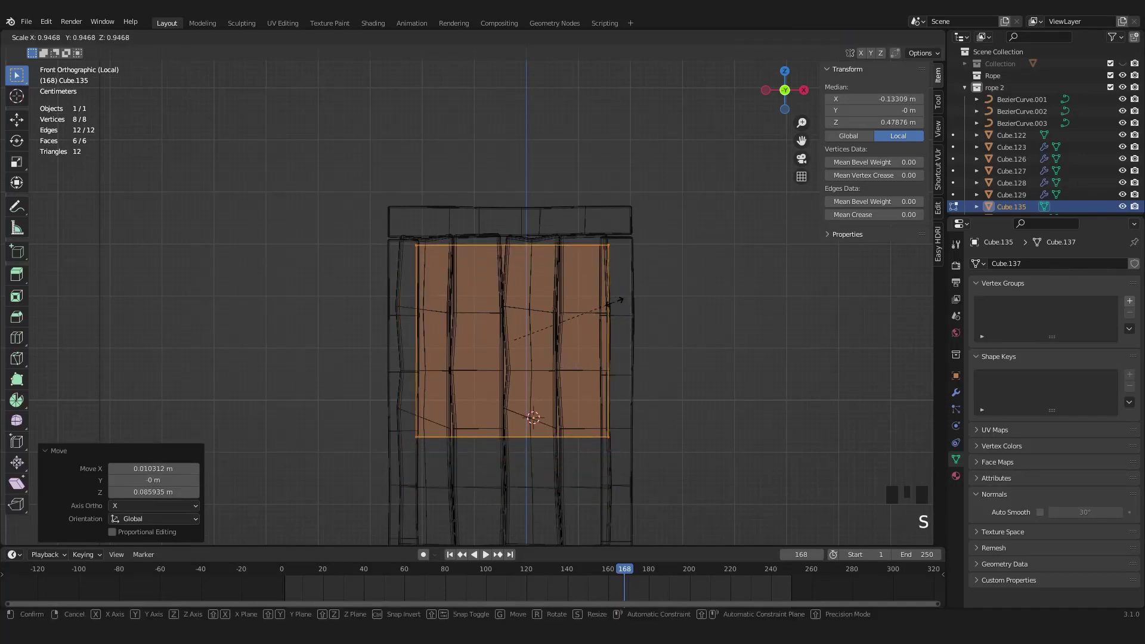
{"action": "key", "text": "g"}
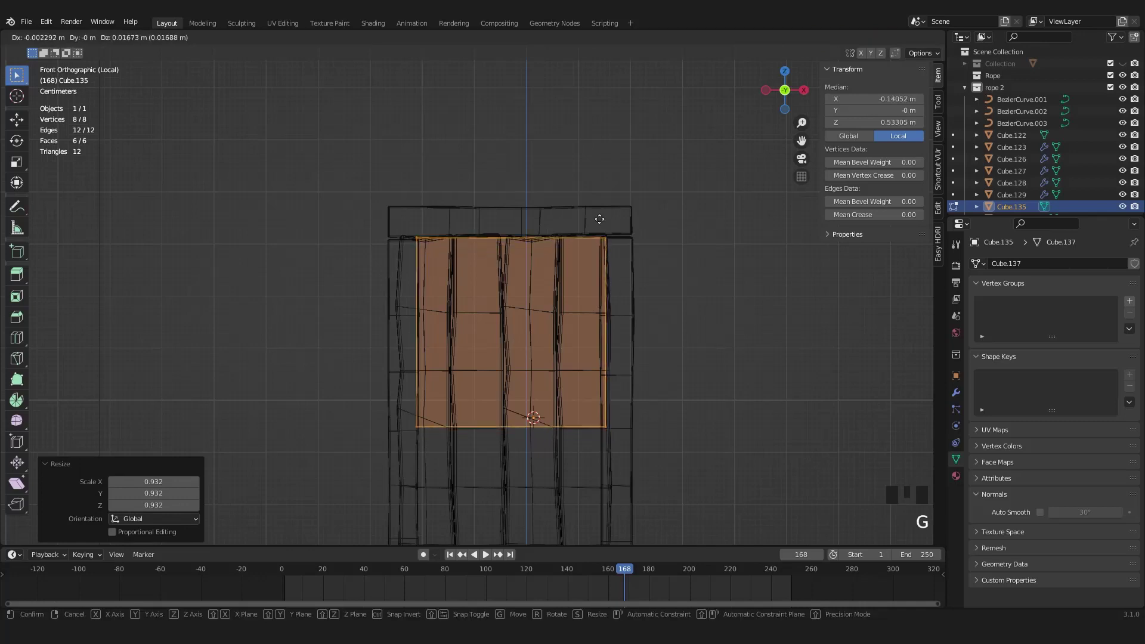
Step: Lower the cube's bottom edge about 0.34 m to the door base and slide it along Y through the wall
{"action": "left_click", "coordinate": [386, 434]}
{"action": "scroll", "scroll_direction": "down", "scroll_amount": 3}
{"action": "middle_click", "coordinate": [542, 423]}
{"action": "key", "text": "g"}
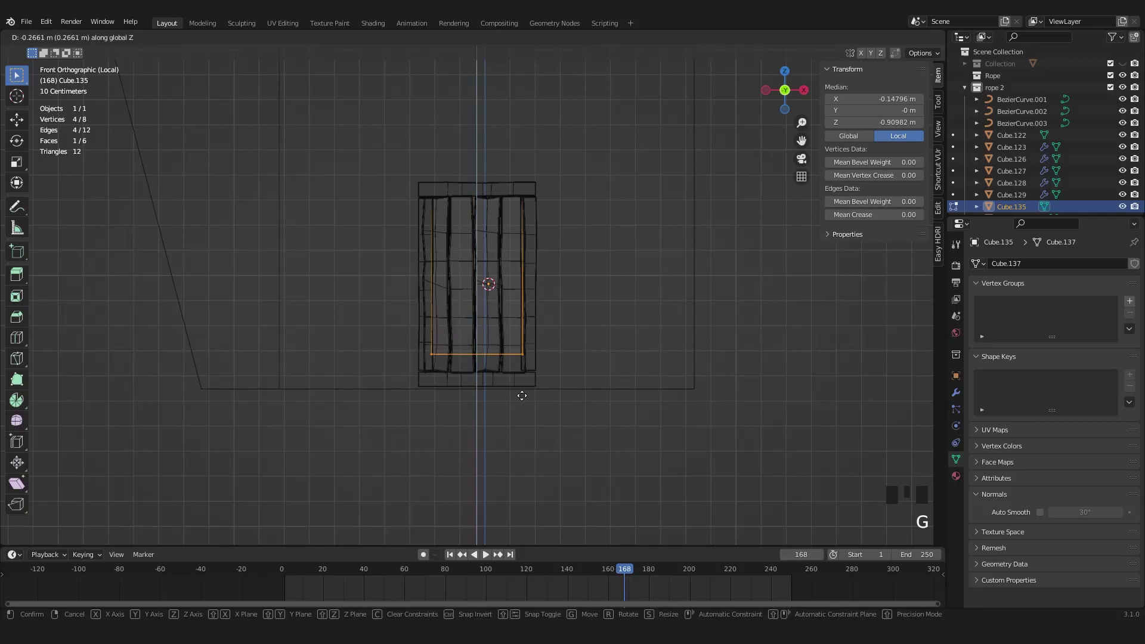
{"action": "middle_click", "coordinate": [527, 363]}
{"action": "key", "text": "z"}
{"action": "key", "text": "KP_7"}
{"action": "key", "text": "Tab"}
{"action": "key", "text": "z"}
{"action": "key", "text": "g"}
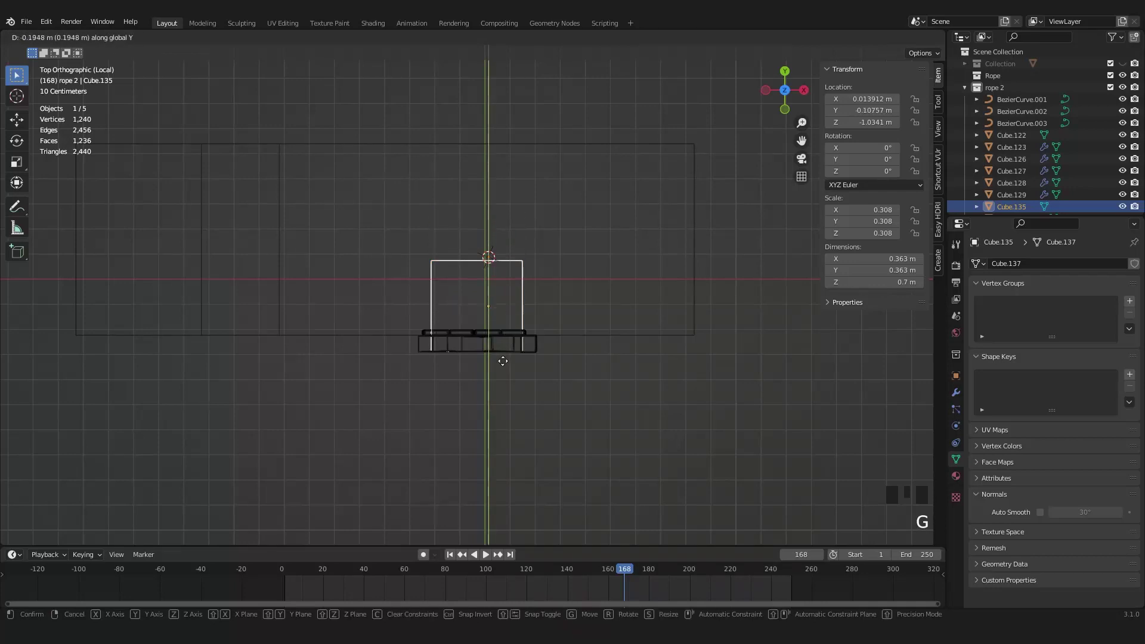
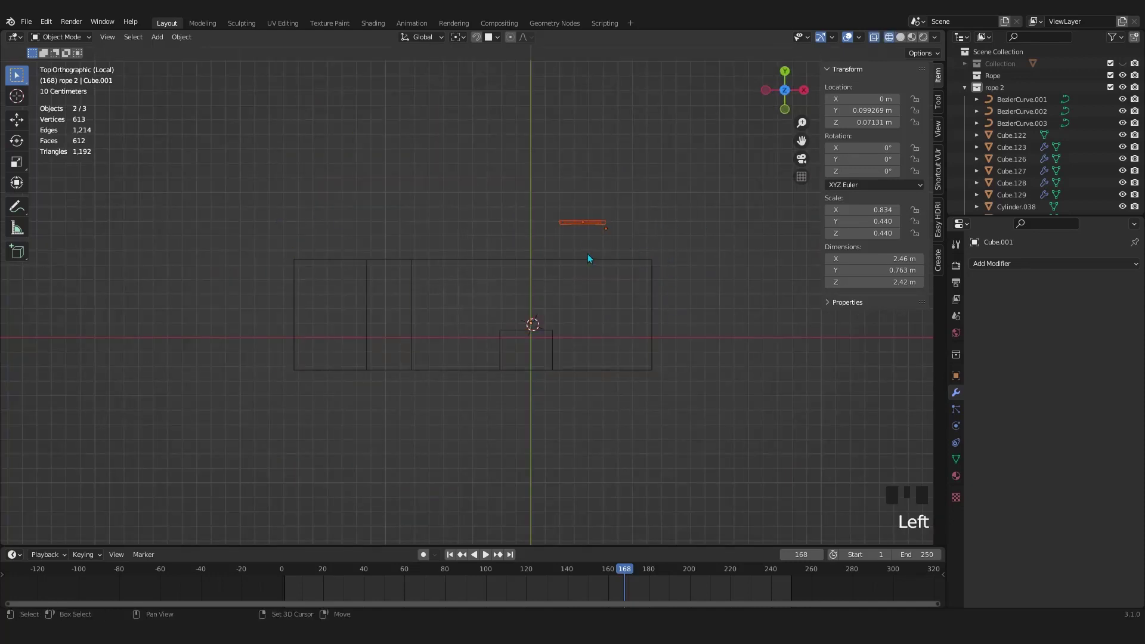
Step: Rotate the window 90° about Z and set it, slightly smaller, on the lower house's side wall
{"action": "key", "text": "shift+d"}
{"action": "key", "text": "r"}
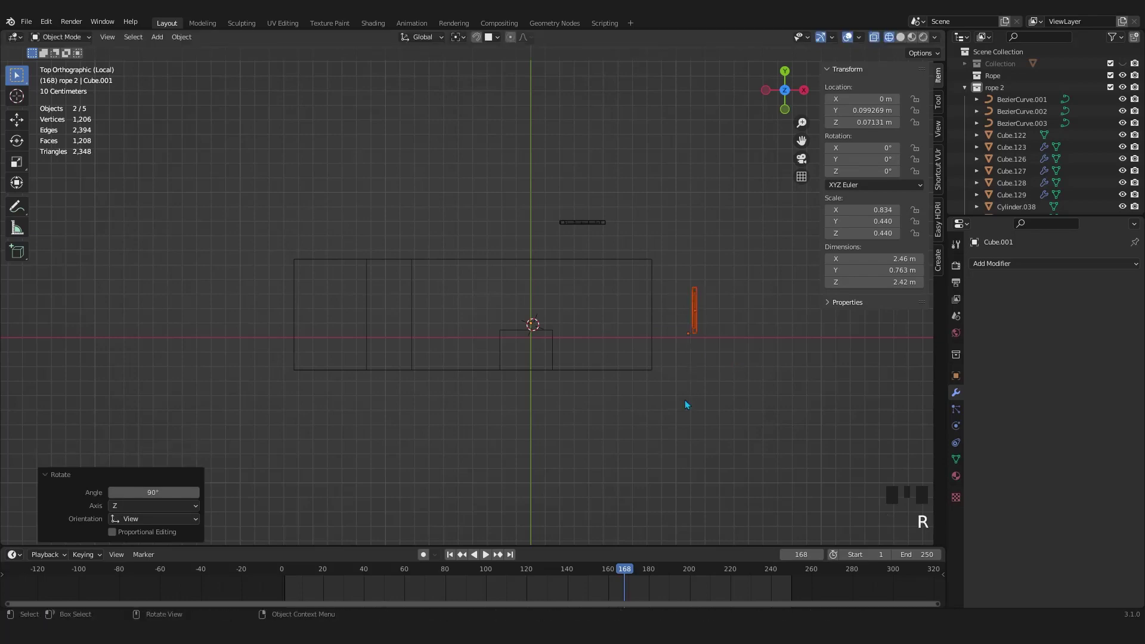
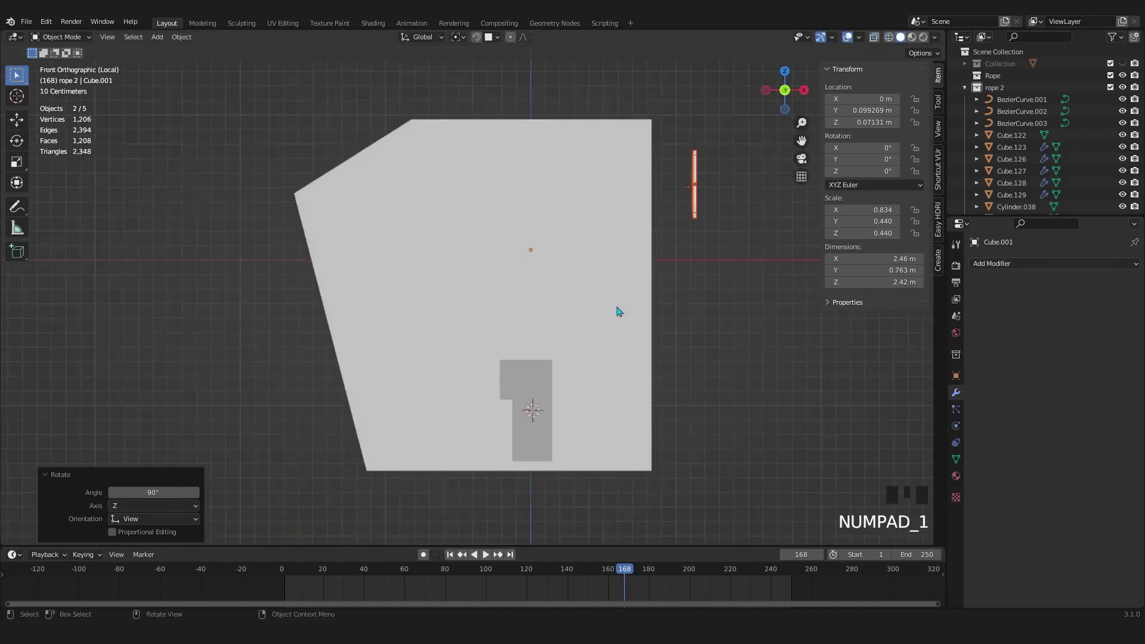
{"action": "key", "text": "g"}
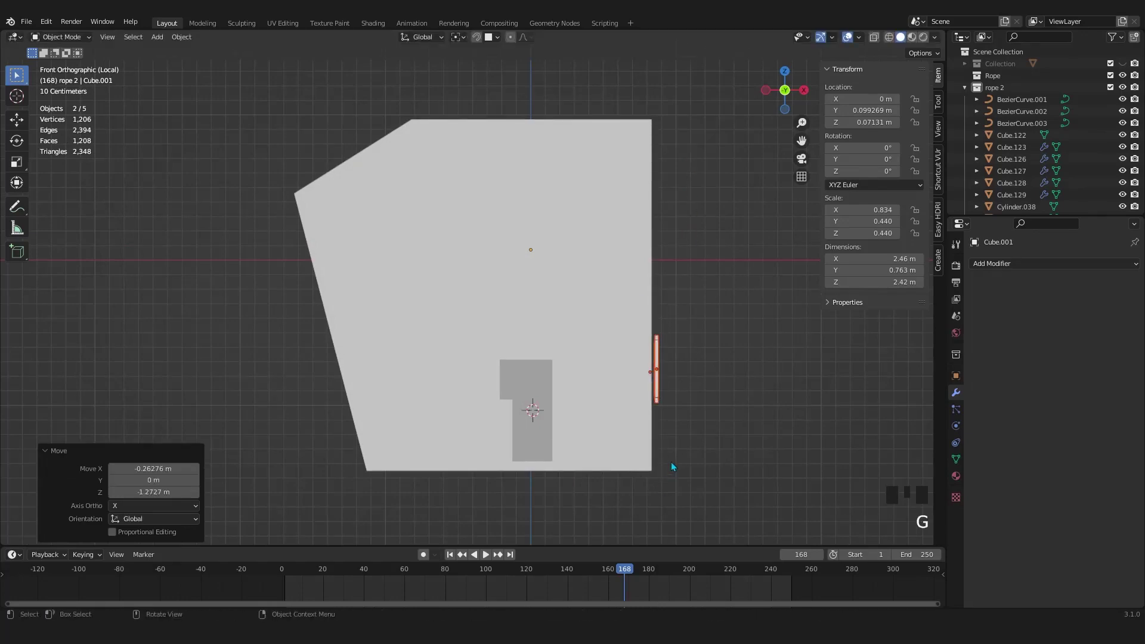
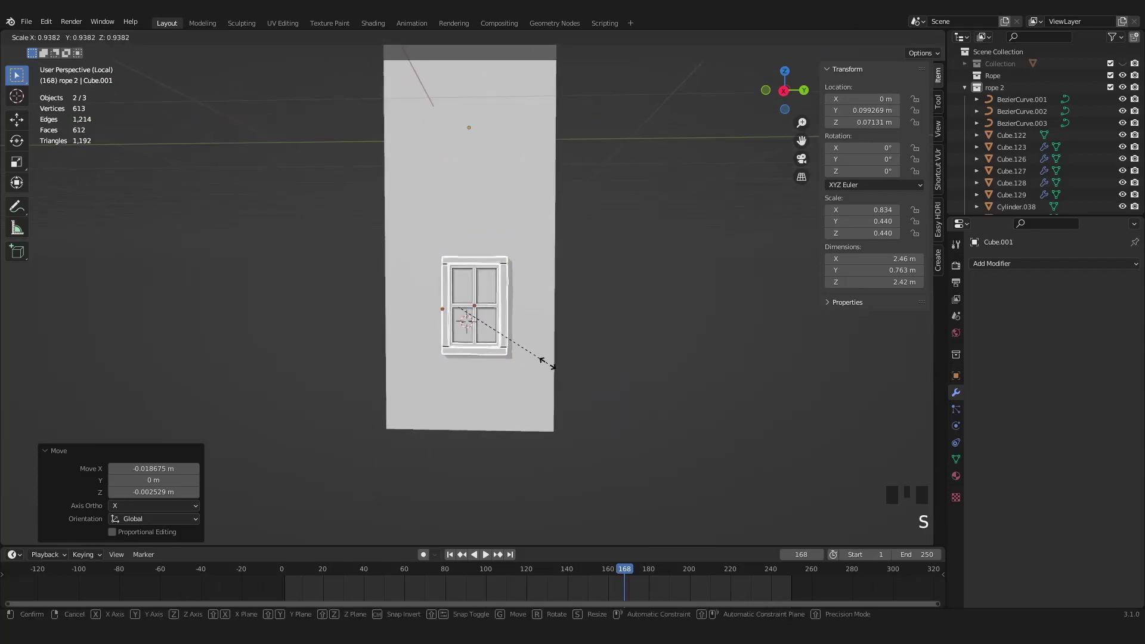
{"action": "key", "text": "KP_Divide"}
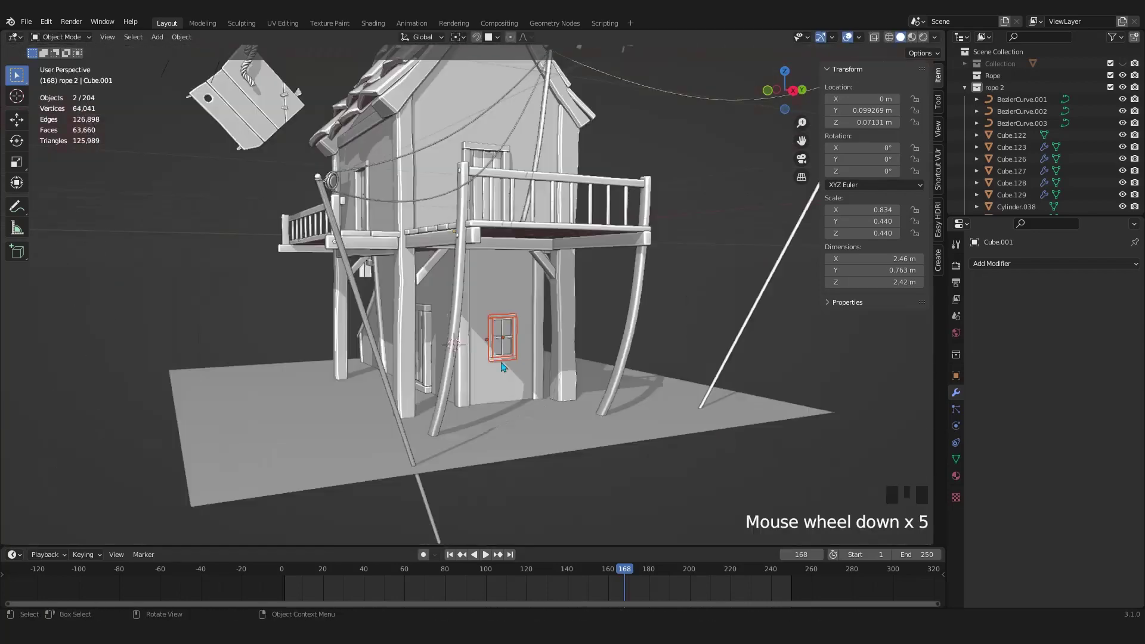
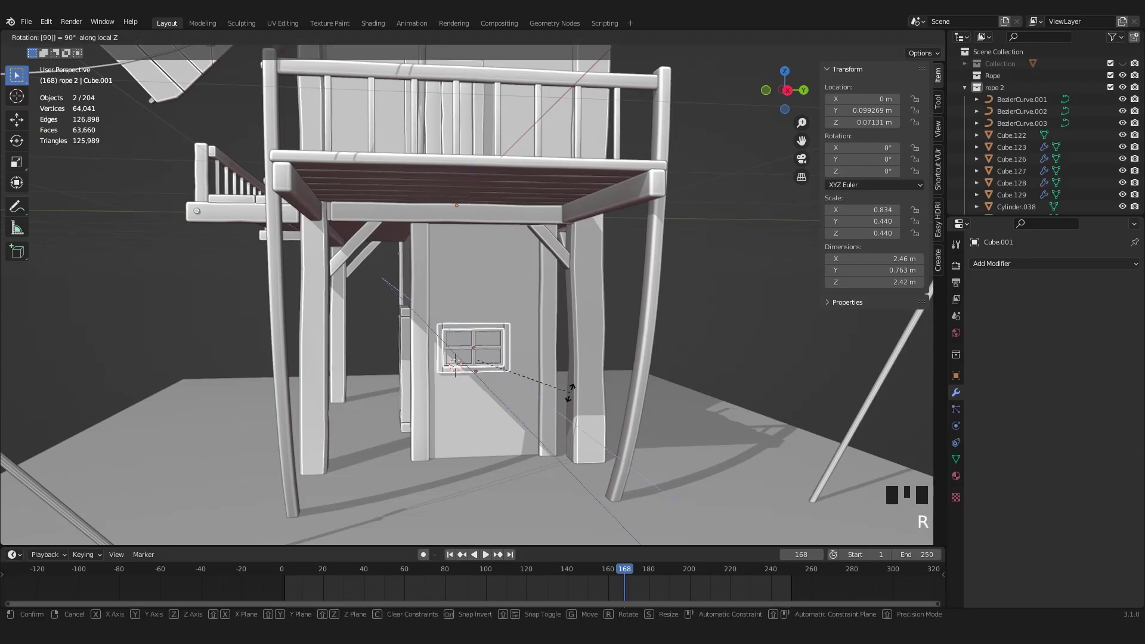
Step: Move the sideways-turned window out along Y flush onto the lower wall surface
{"action": "key", "text": "g"}
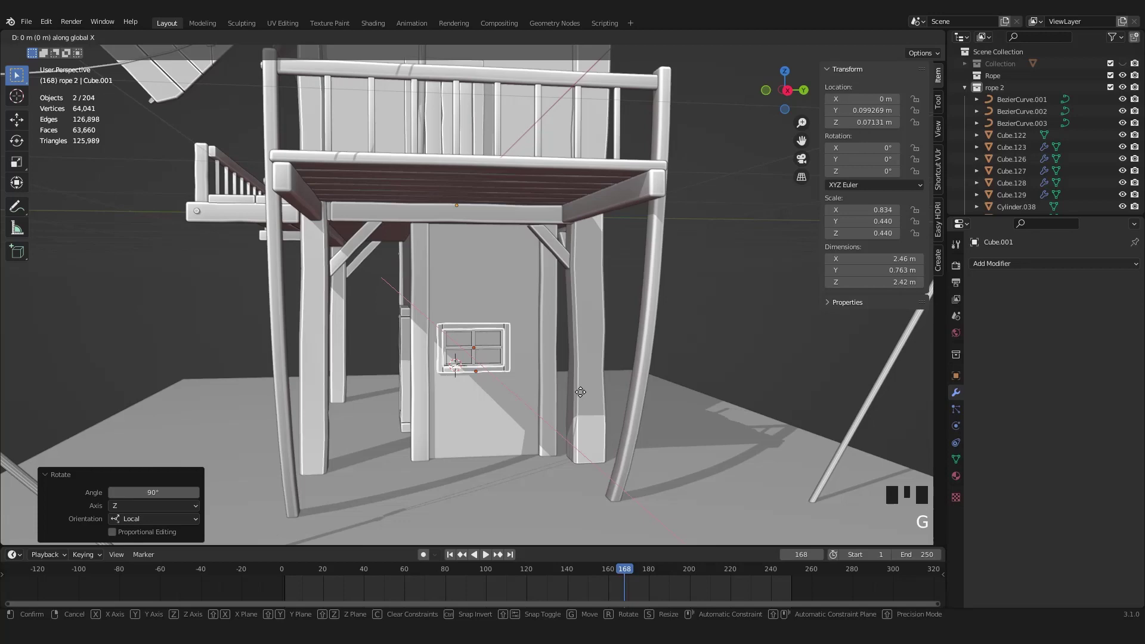